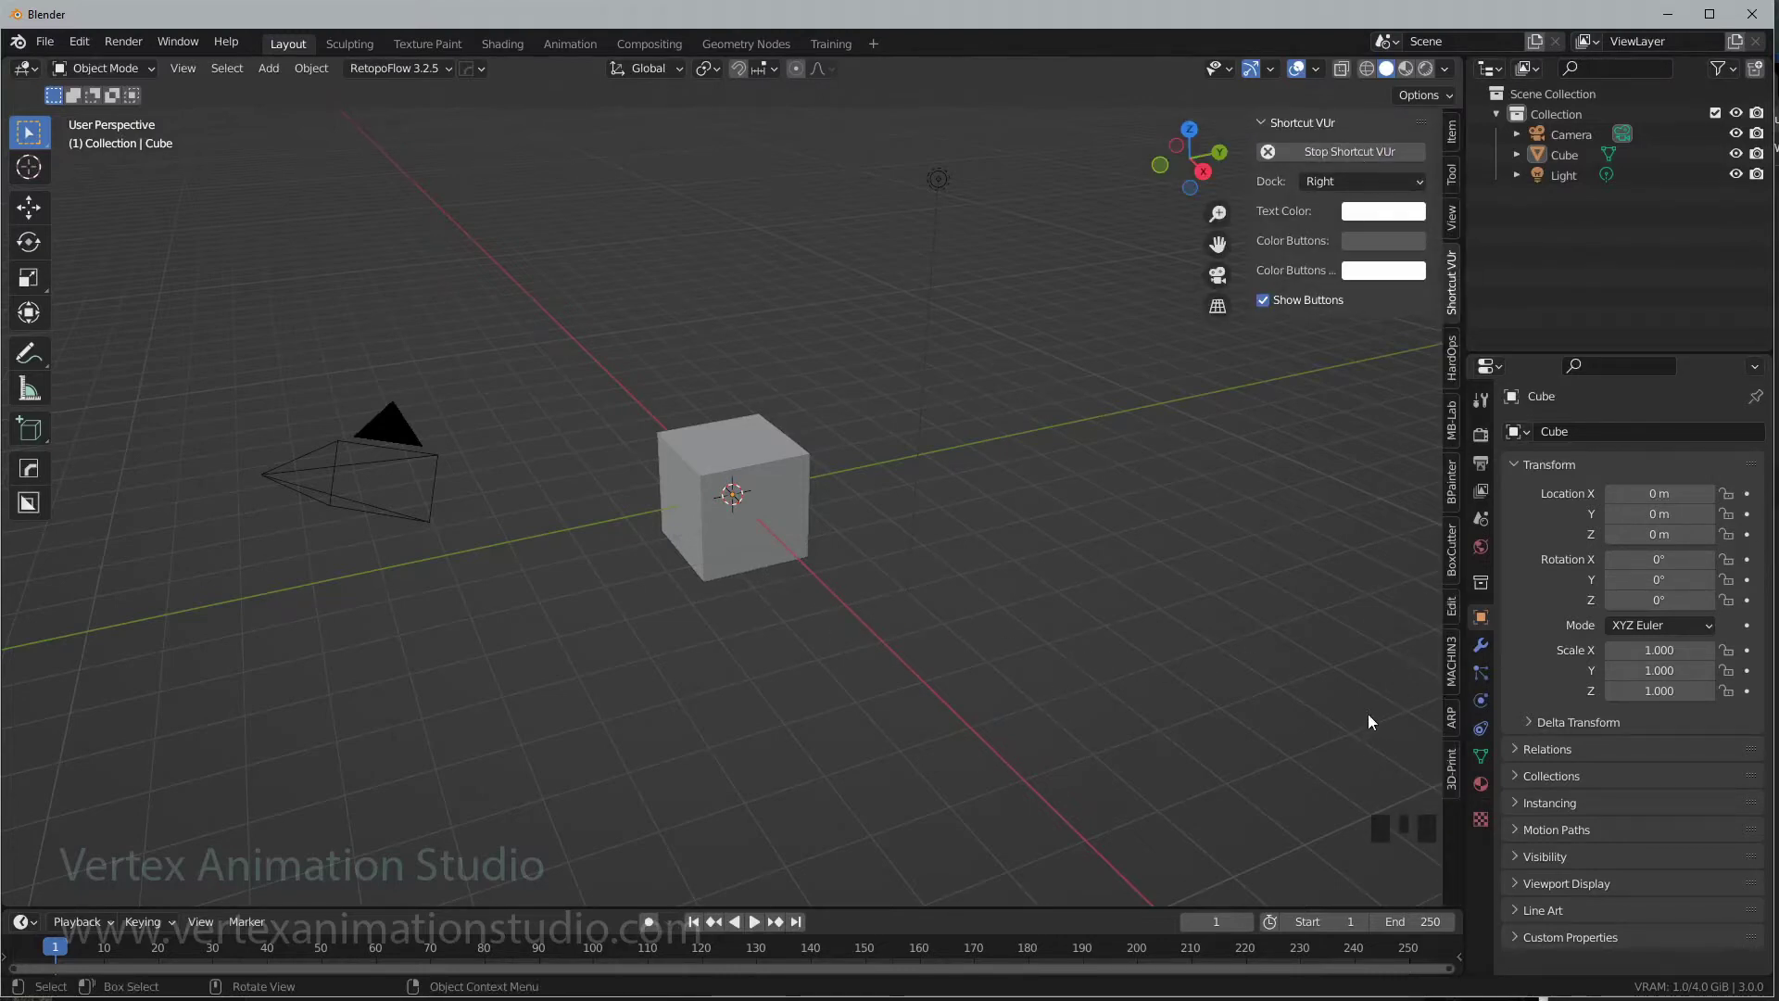
# - Hide the Shortcut VUr sidebar so the cube view is unobstructed
pyautogui.press('n')
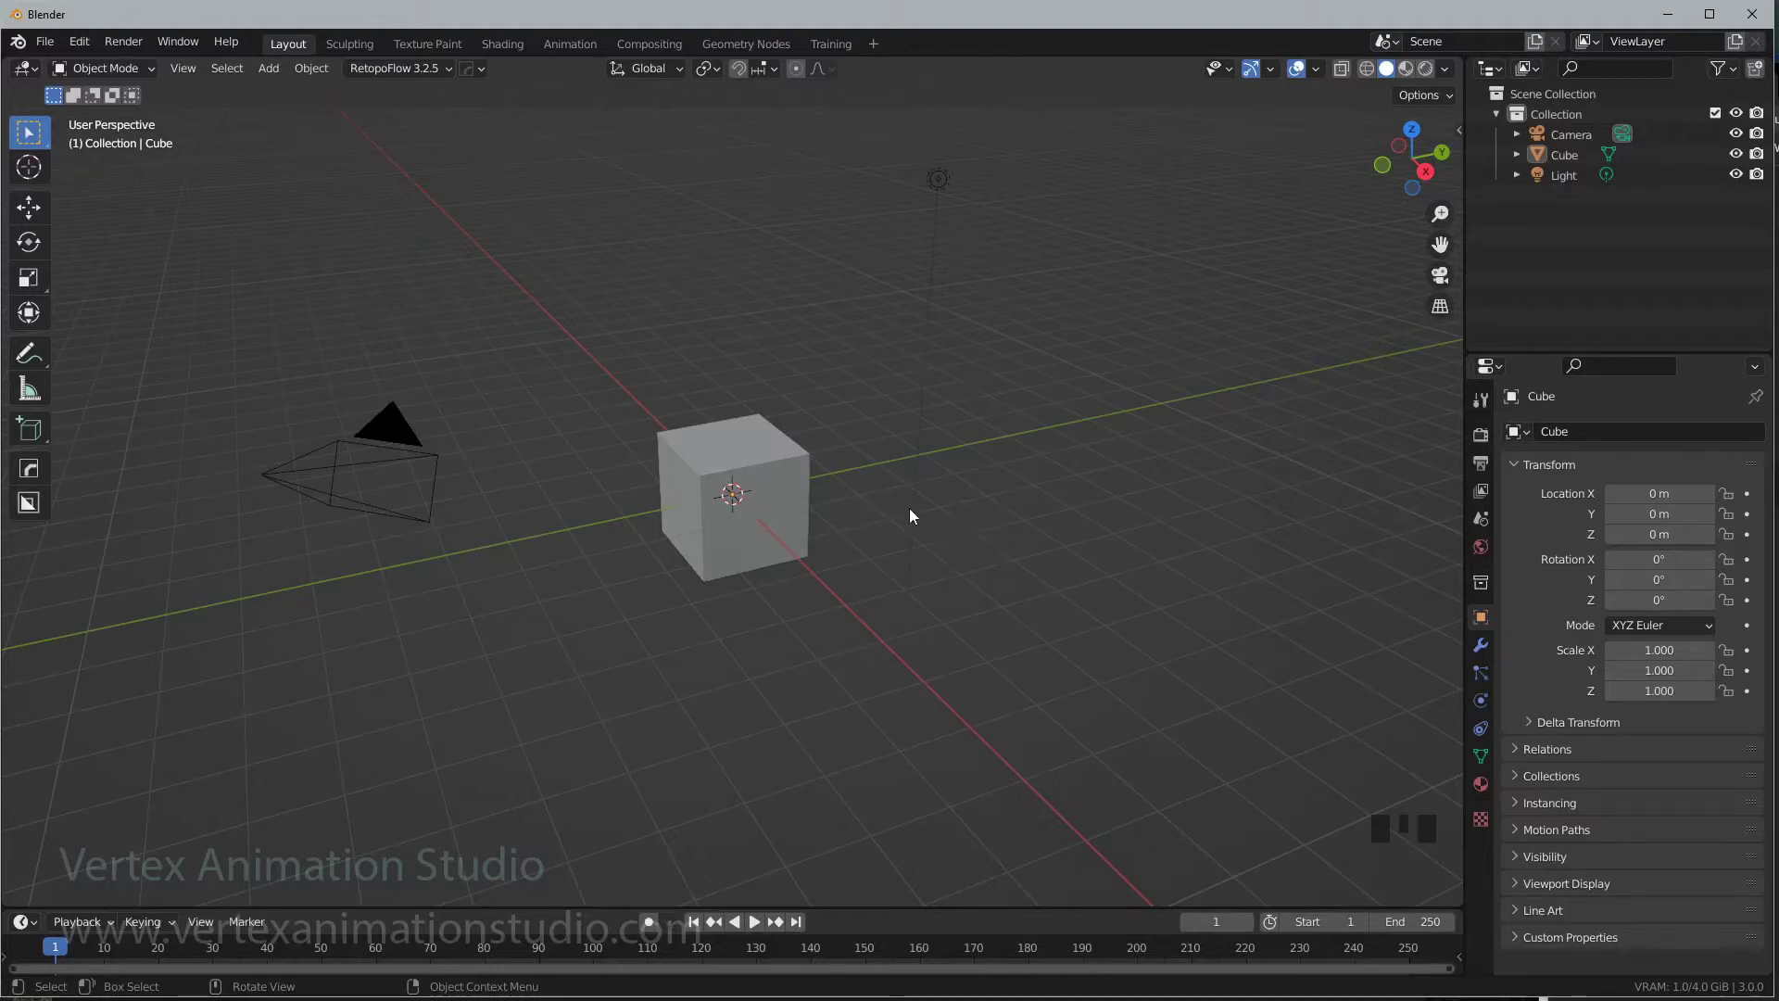
# - Orbit, pan and zoom around the default scene to close in on the cube
pyautogui.moveTo(917, 544); pyautogui.dragTo(945, 508)
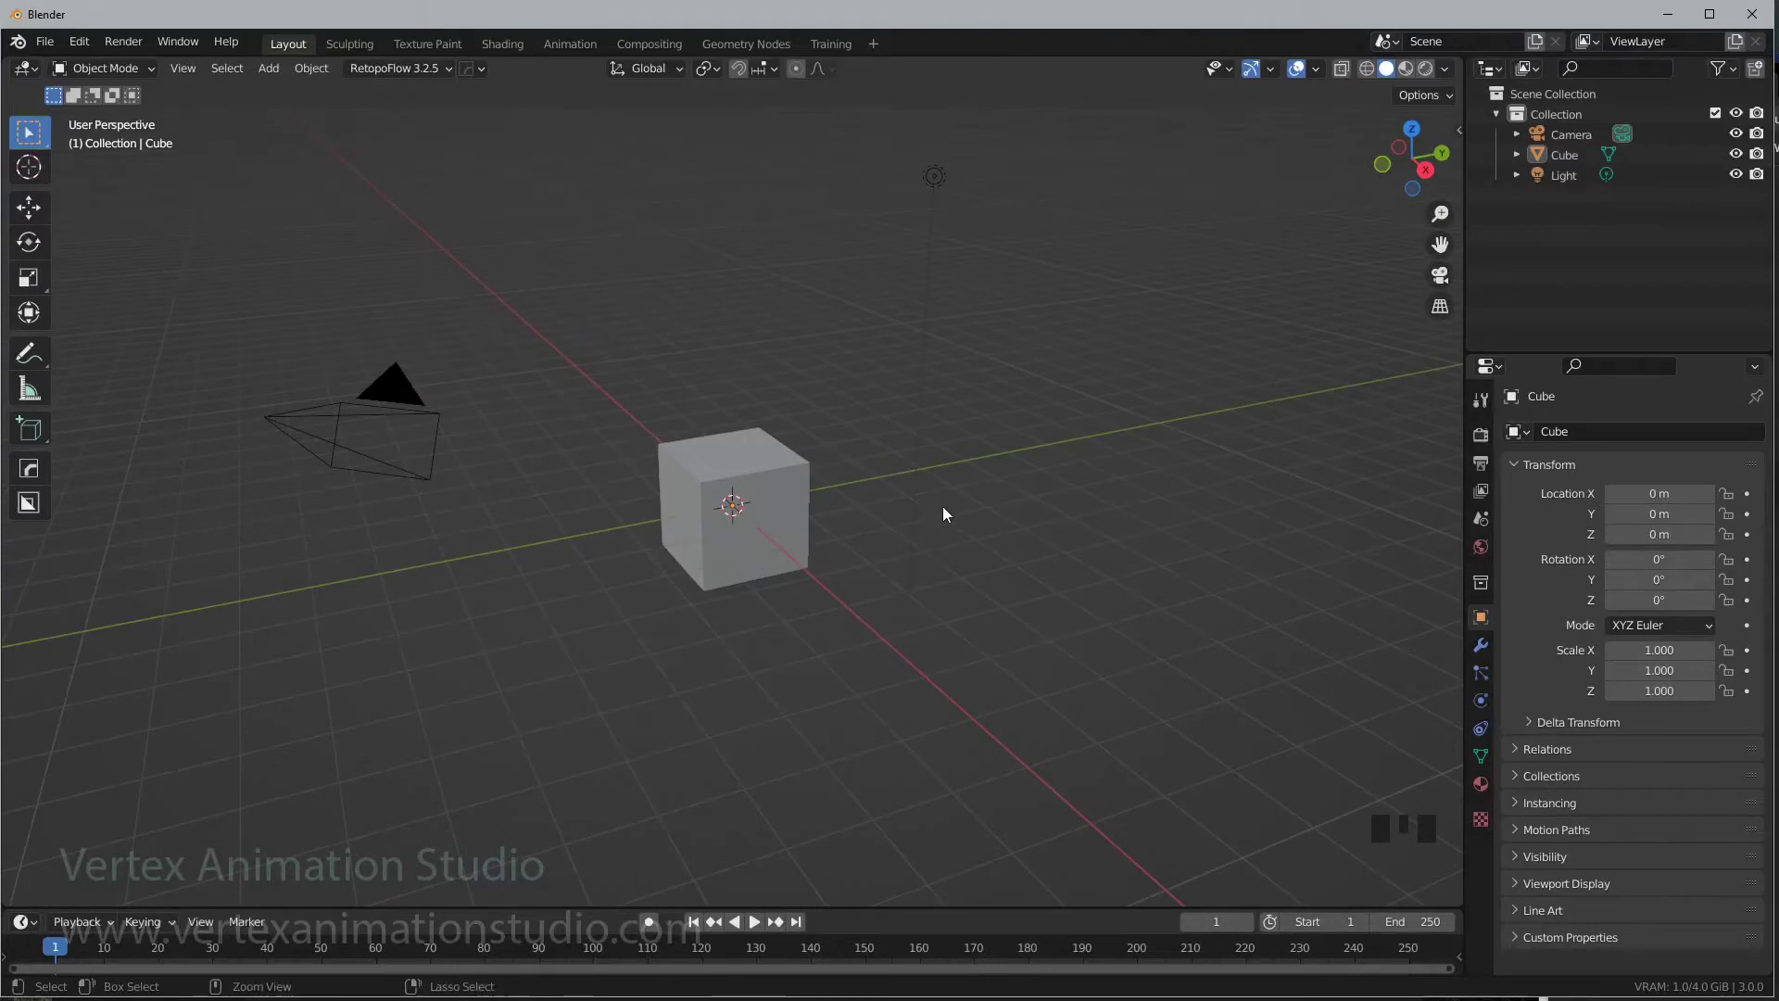
pyautogui.moveTo(954, 524); pyautogui.dragTo(1039, 434)
pyautogui.moveTo(958, 490); pyautogui.dragTo(991, 589)
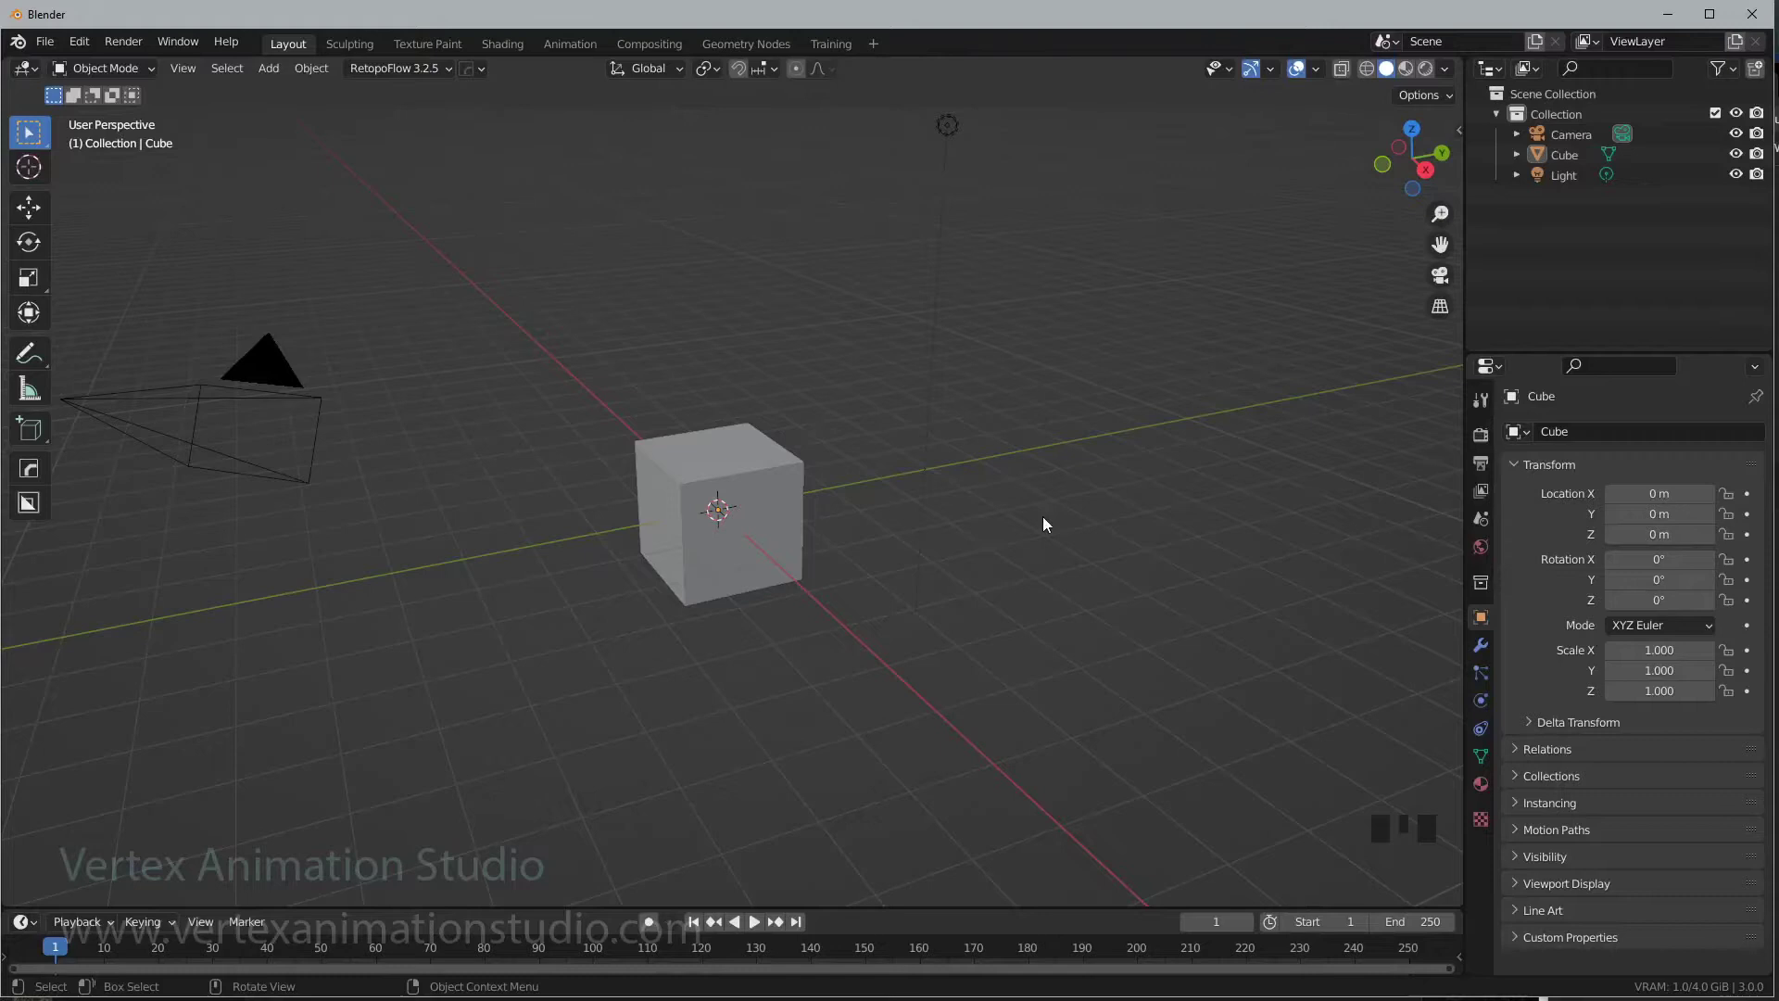
pyautogui.moveTo(70, 46); pyautogui.dragTo(136, 335)
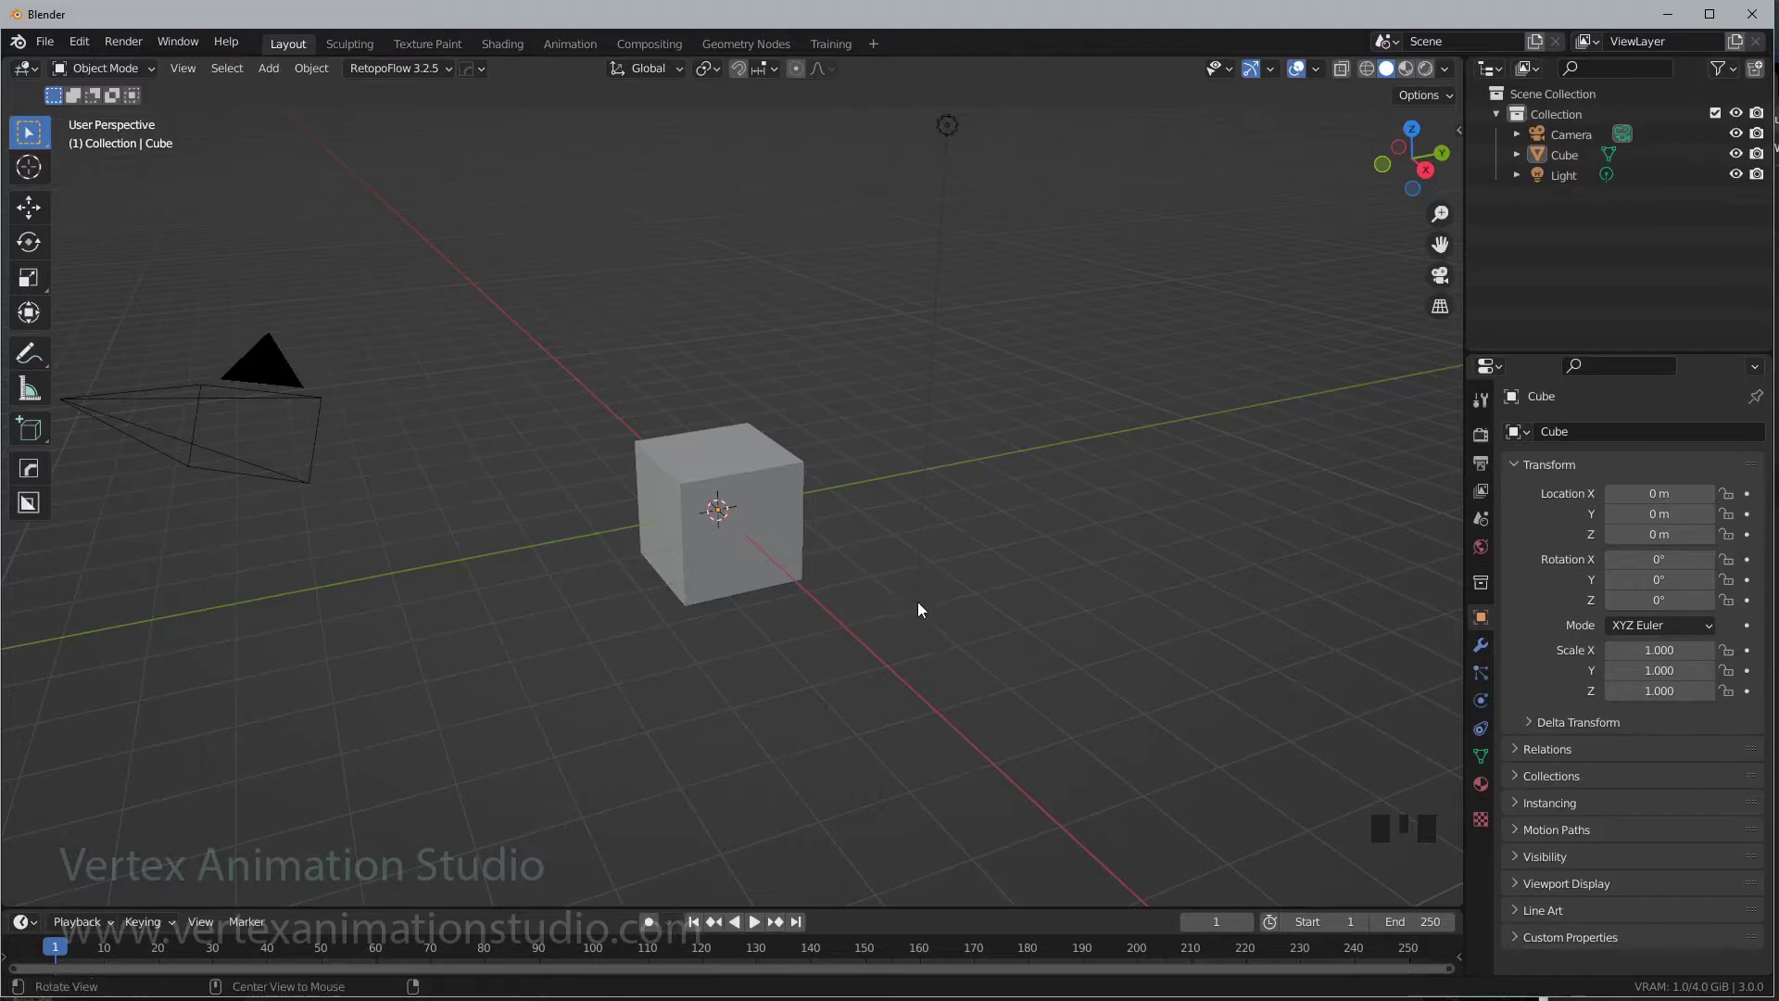
pyautogui.moveTo(1134, 557); pyautogui.dragTo(910, 566)
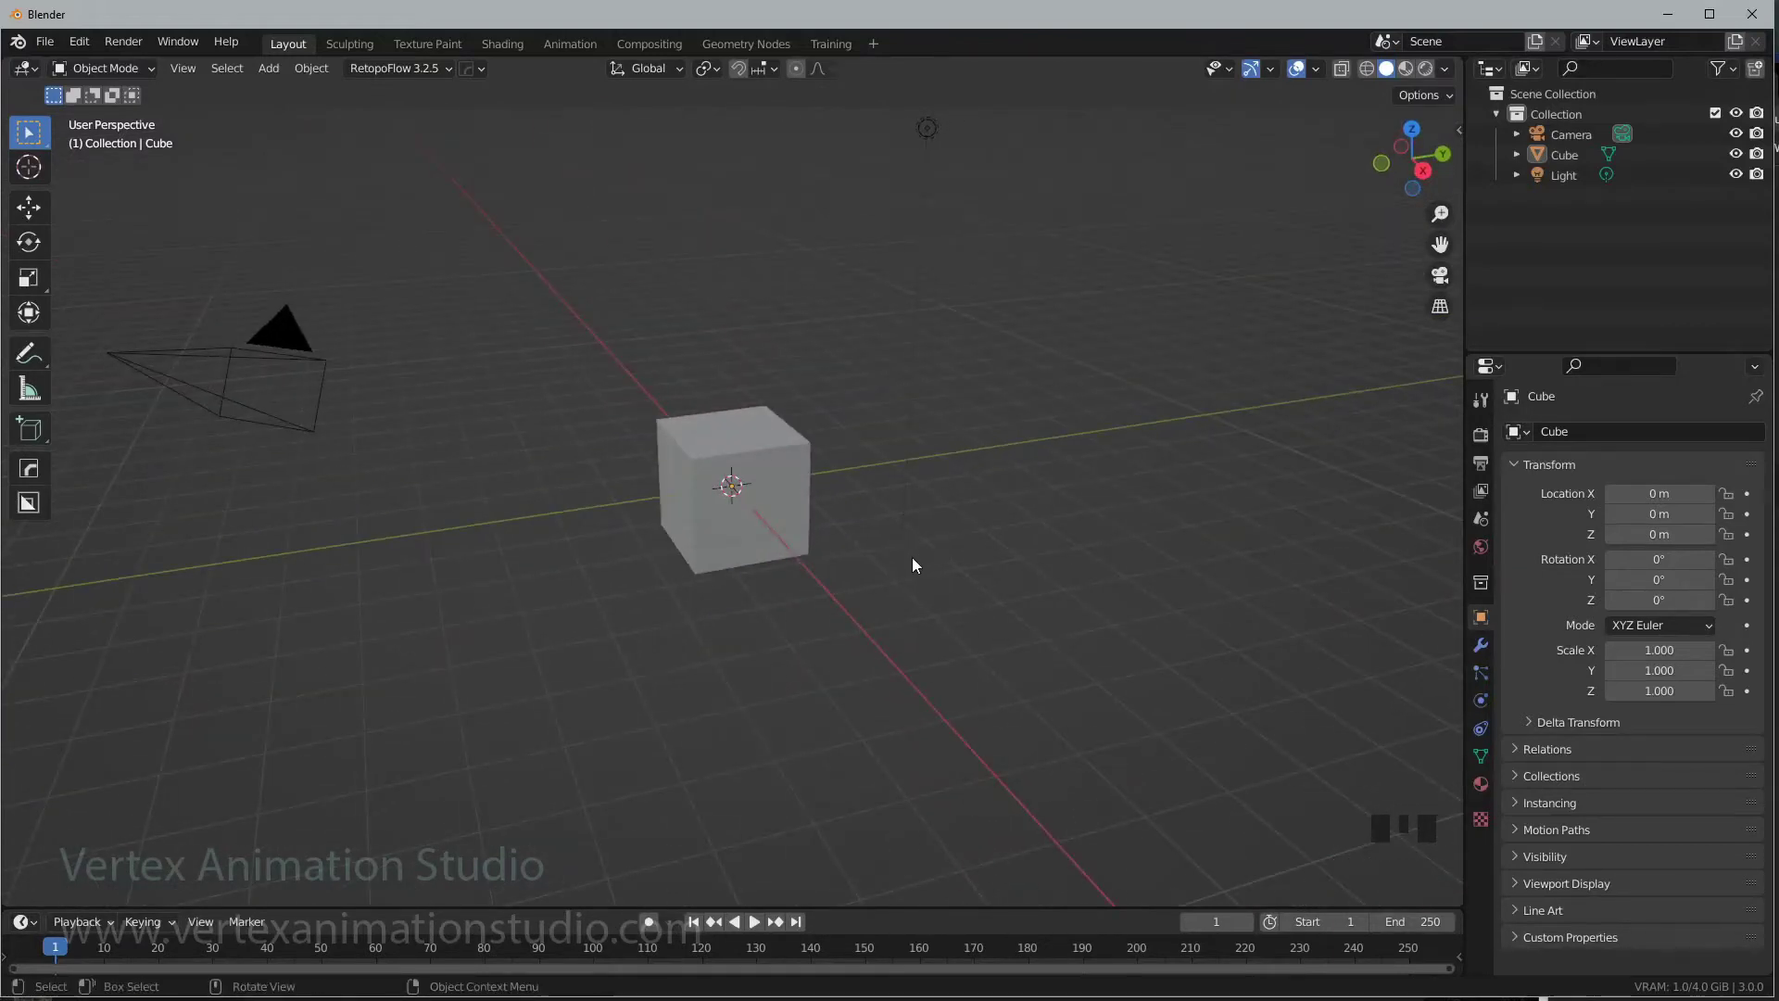
pyautogui.moveTo(916, 566); pyautogui.dragTo(1031, 527)
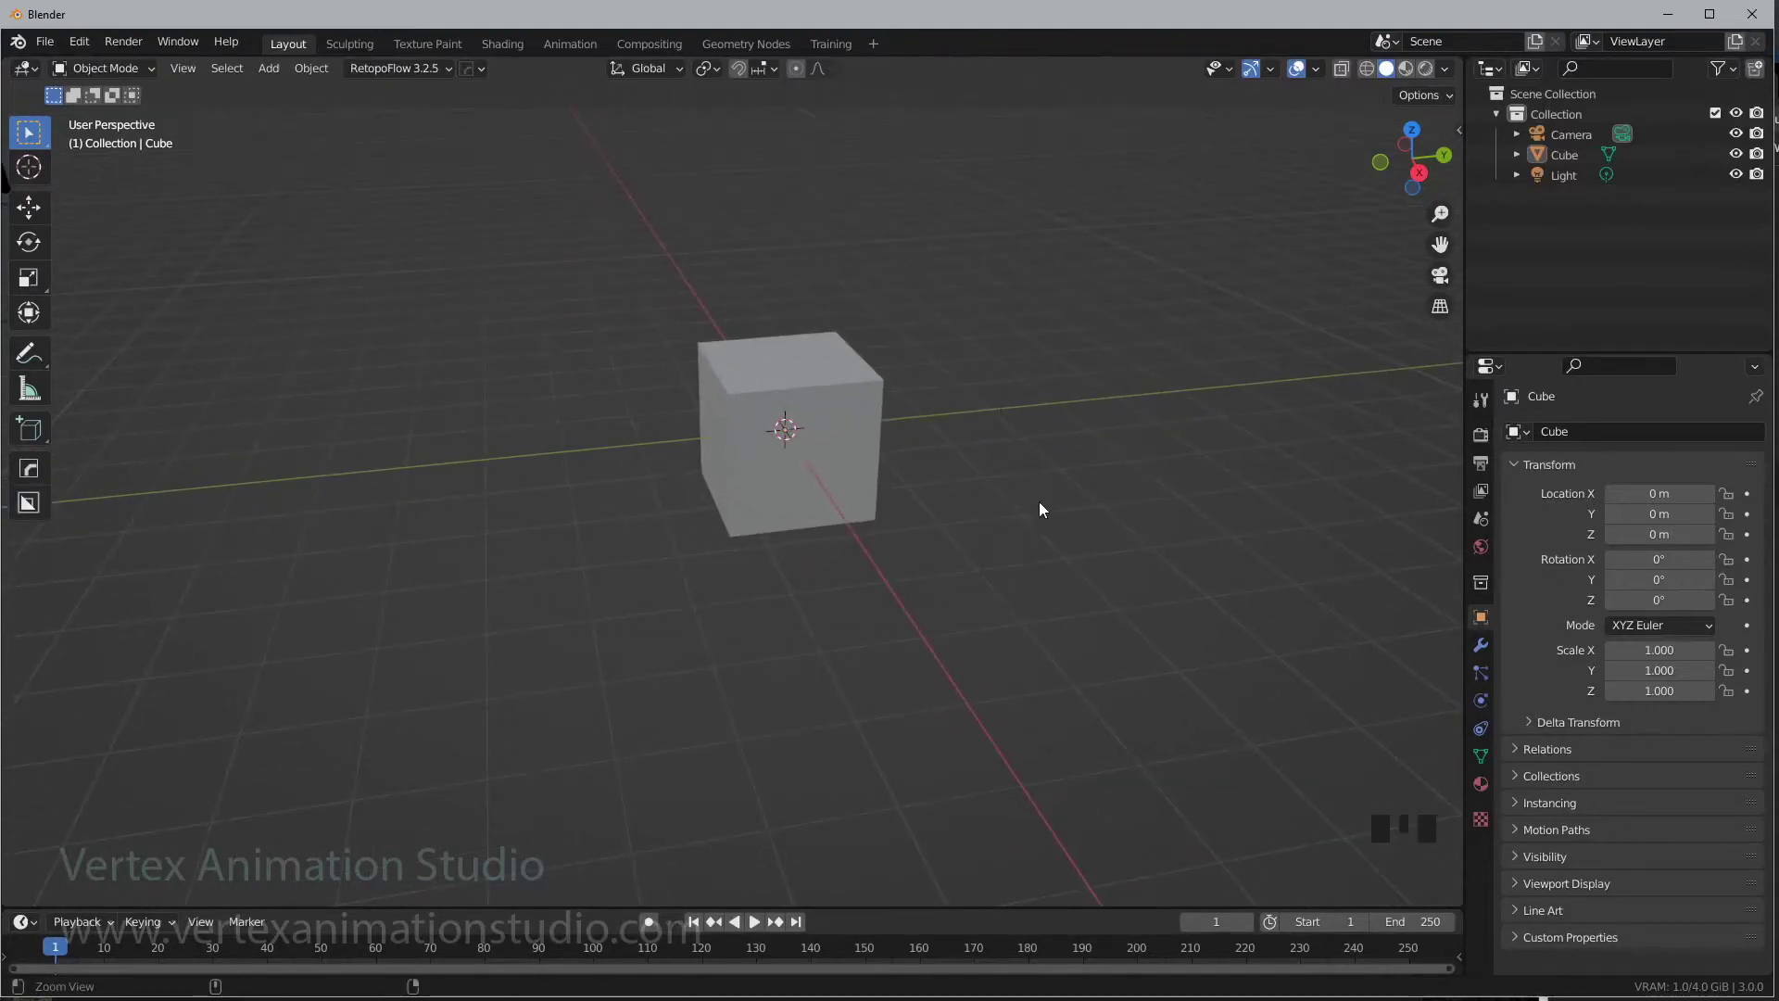
pyautogui.moveTo(1039, 485); pyautogui.dragTo(539, 354)
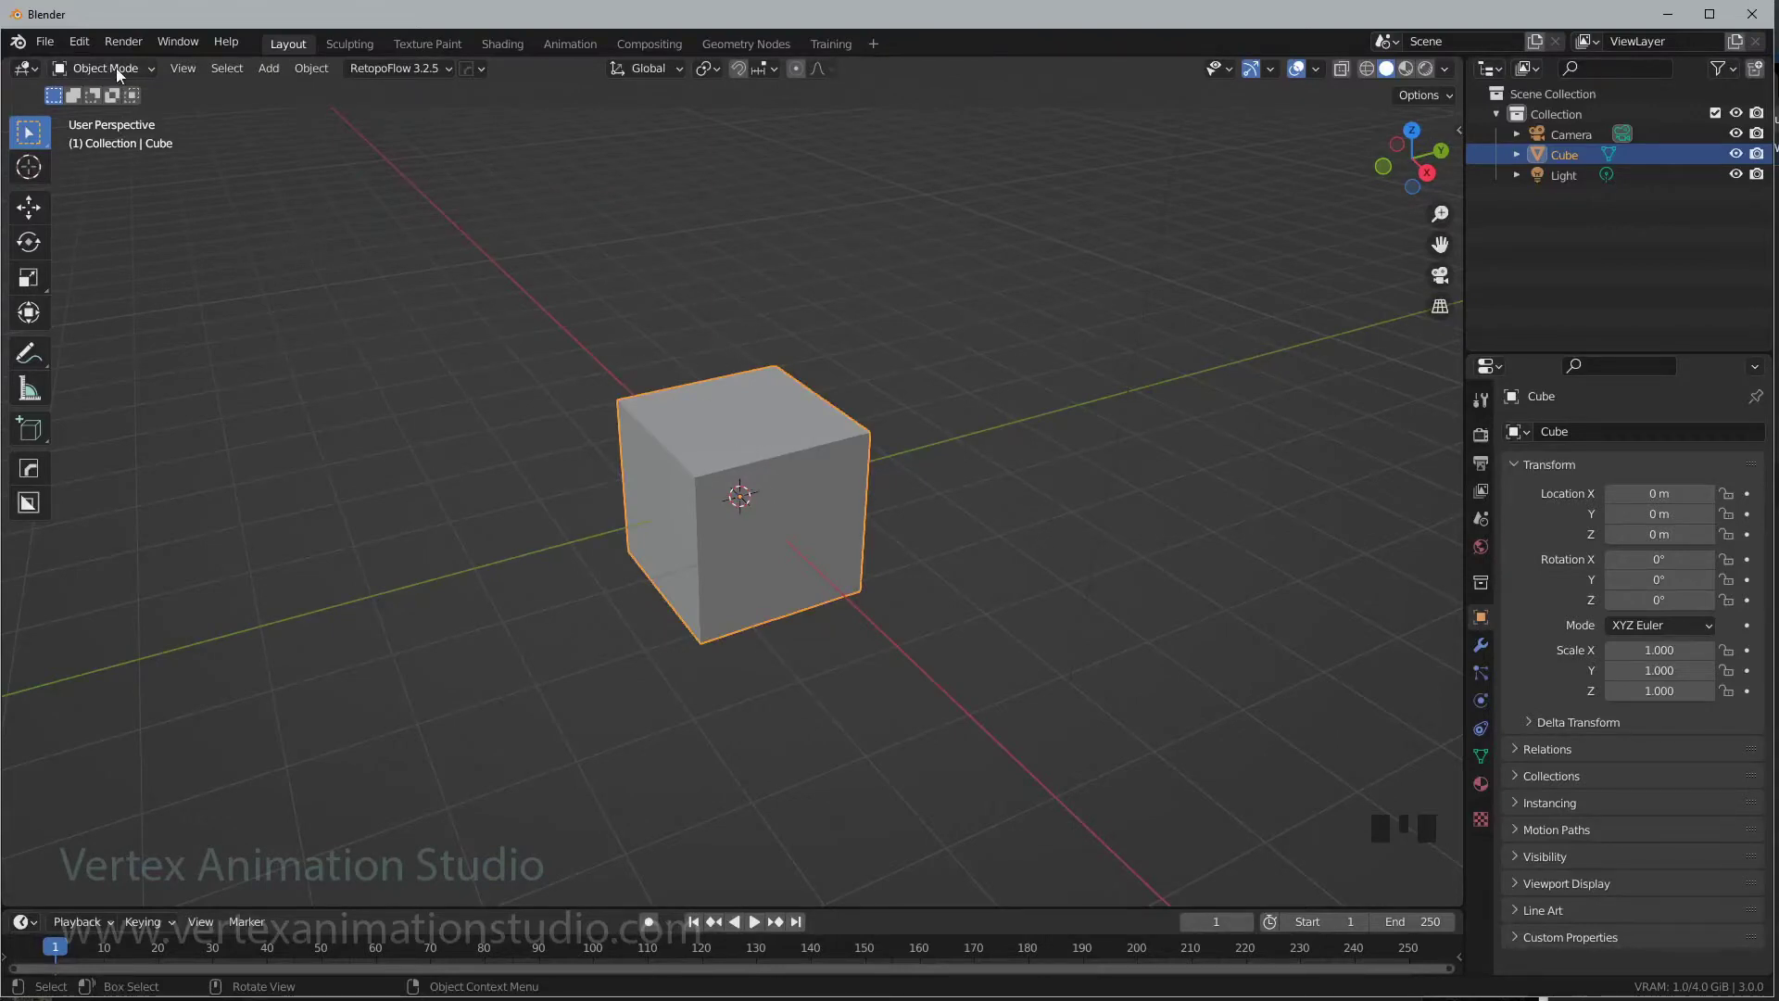
# - Nudge the cube along Y with the Move gizmo, then delete the camera and light
pyautogui.moveTo(133, 76); pyautogui.dragTo(43, 224)
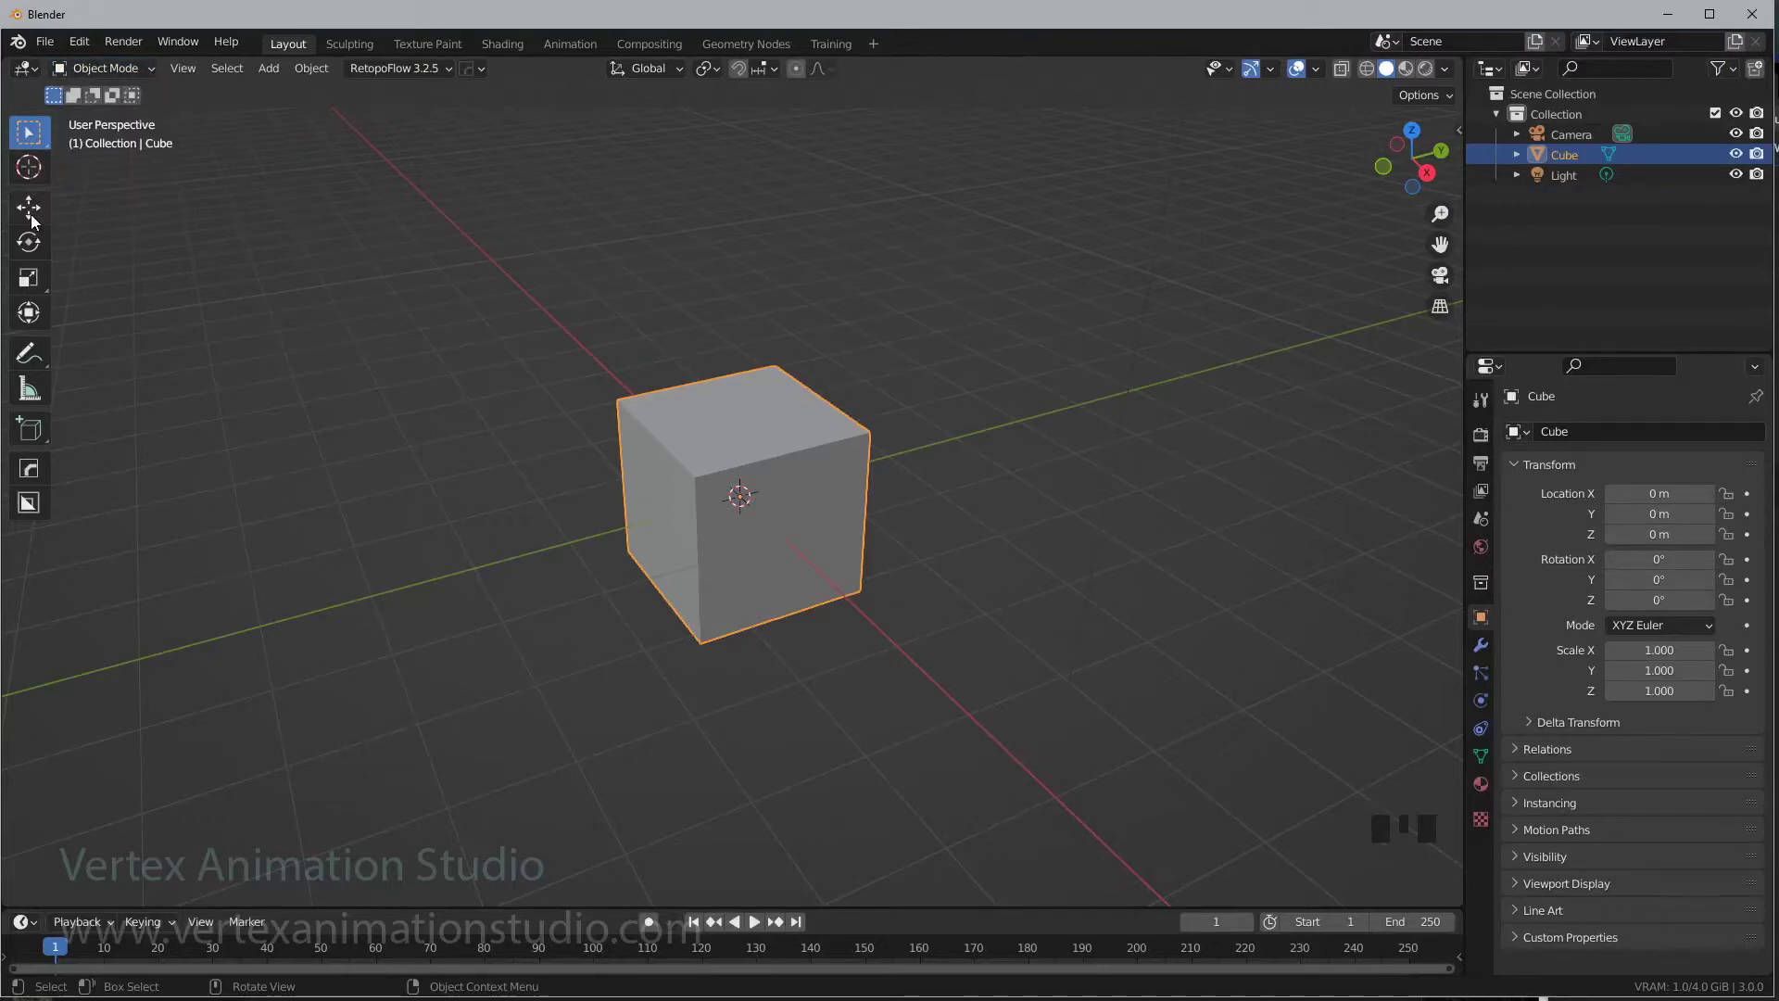
pyautogui.moveTo(38, 222); pyautogui.dragTo(807, 483)
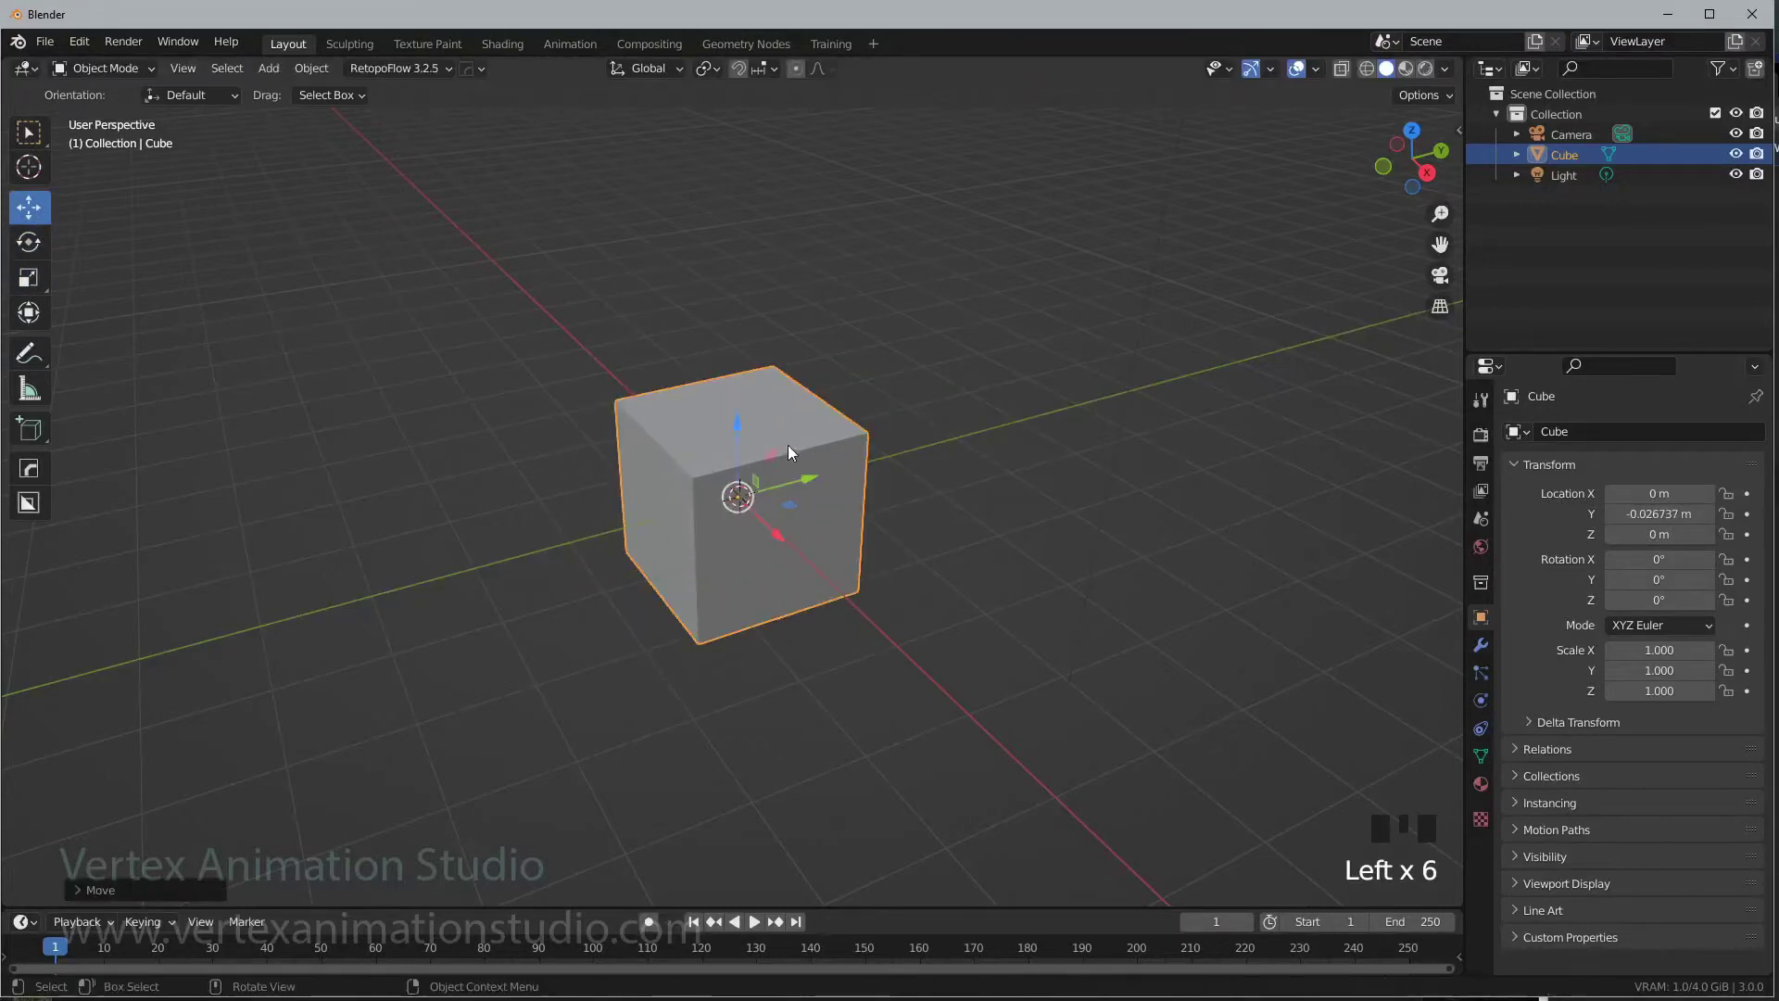
pyautogui.moveTo(1093, 429); pyautogui.dragTo(978, 170)
pyautogui.click(981, 172)
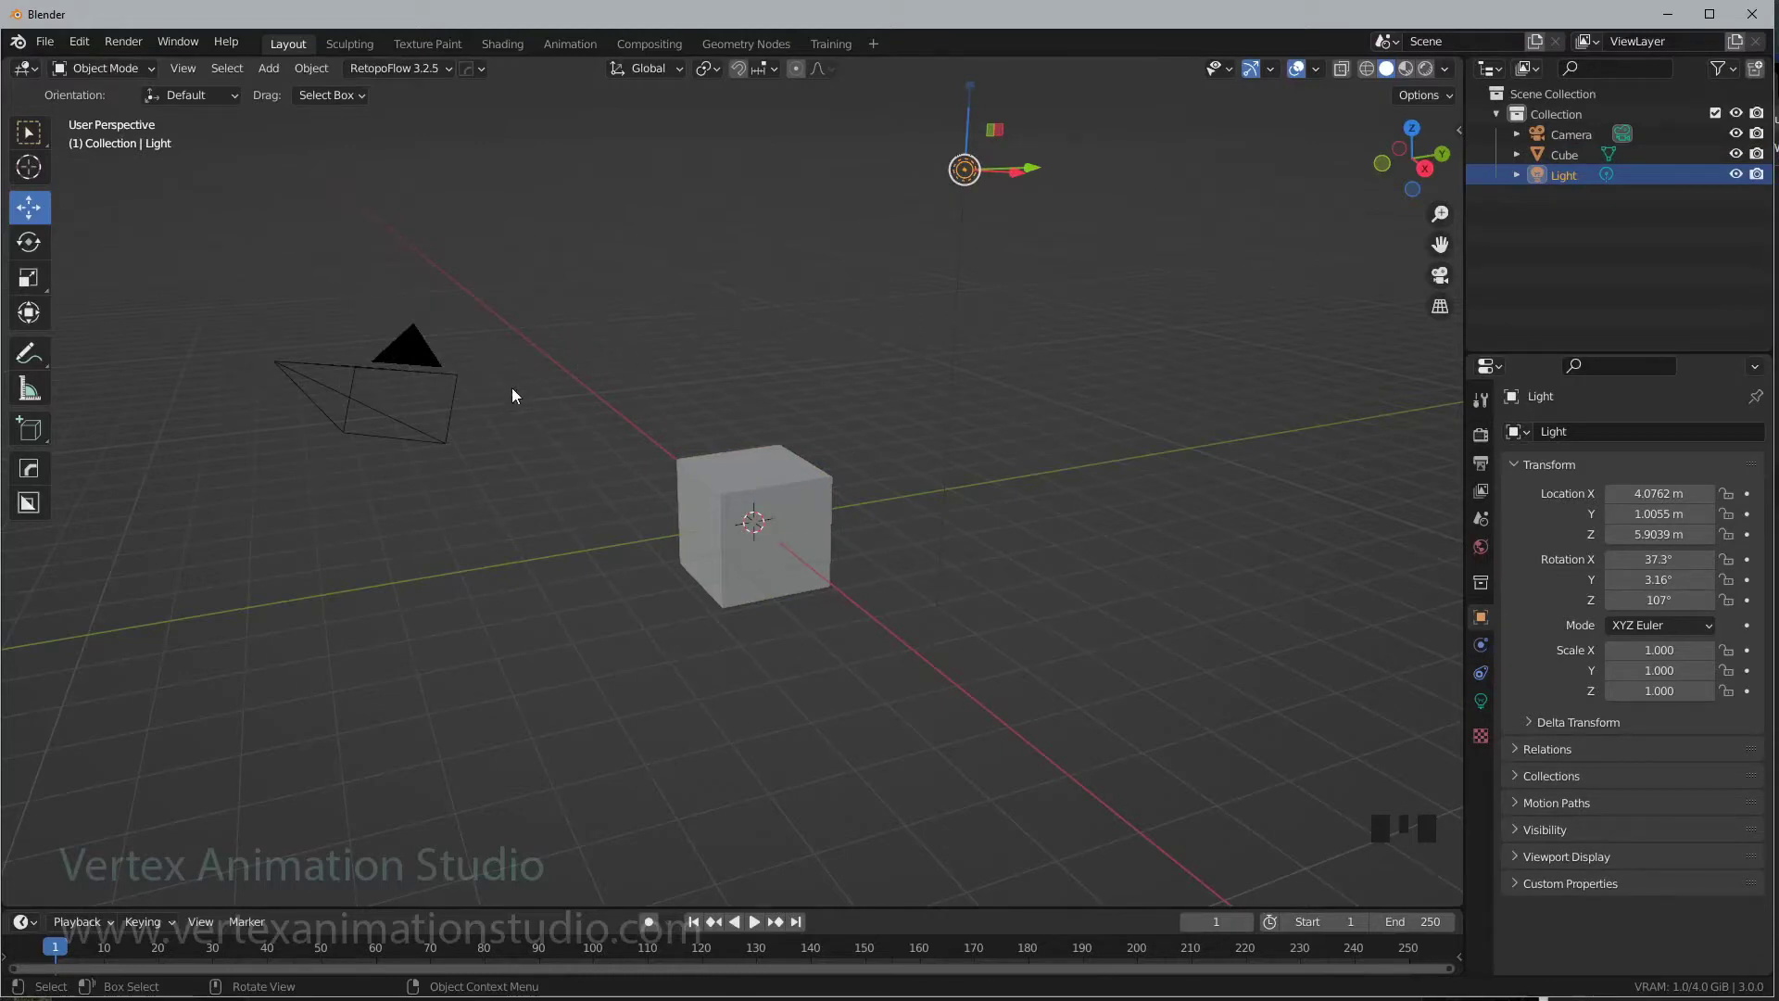
pyautogui.press('Delete')
# - Add a UV Sphere mesh primitive to the scene beside the cube
pyautogui.click(429, 373)
pyautogui.press('Delete')
pyautogui.moveTo(939, 379); pyautogui.dragTo(848, 502)
pyautogui.moveTo(848, 502); pyautogui.dragTo(848, 498)
pyautogui.moveTo(1048, 595); pyautogui.dragTo(321, 101)
pyautogui.moveTo(275, 73); pyautogui.dragTo(476, 116)
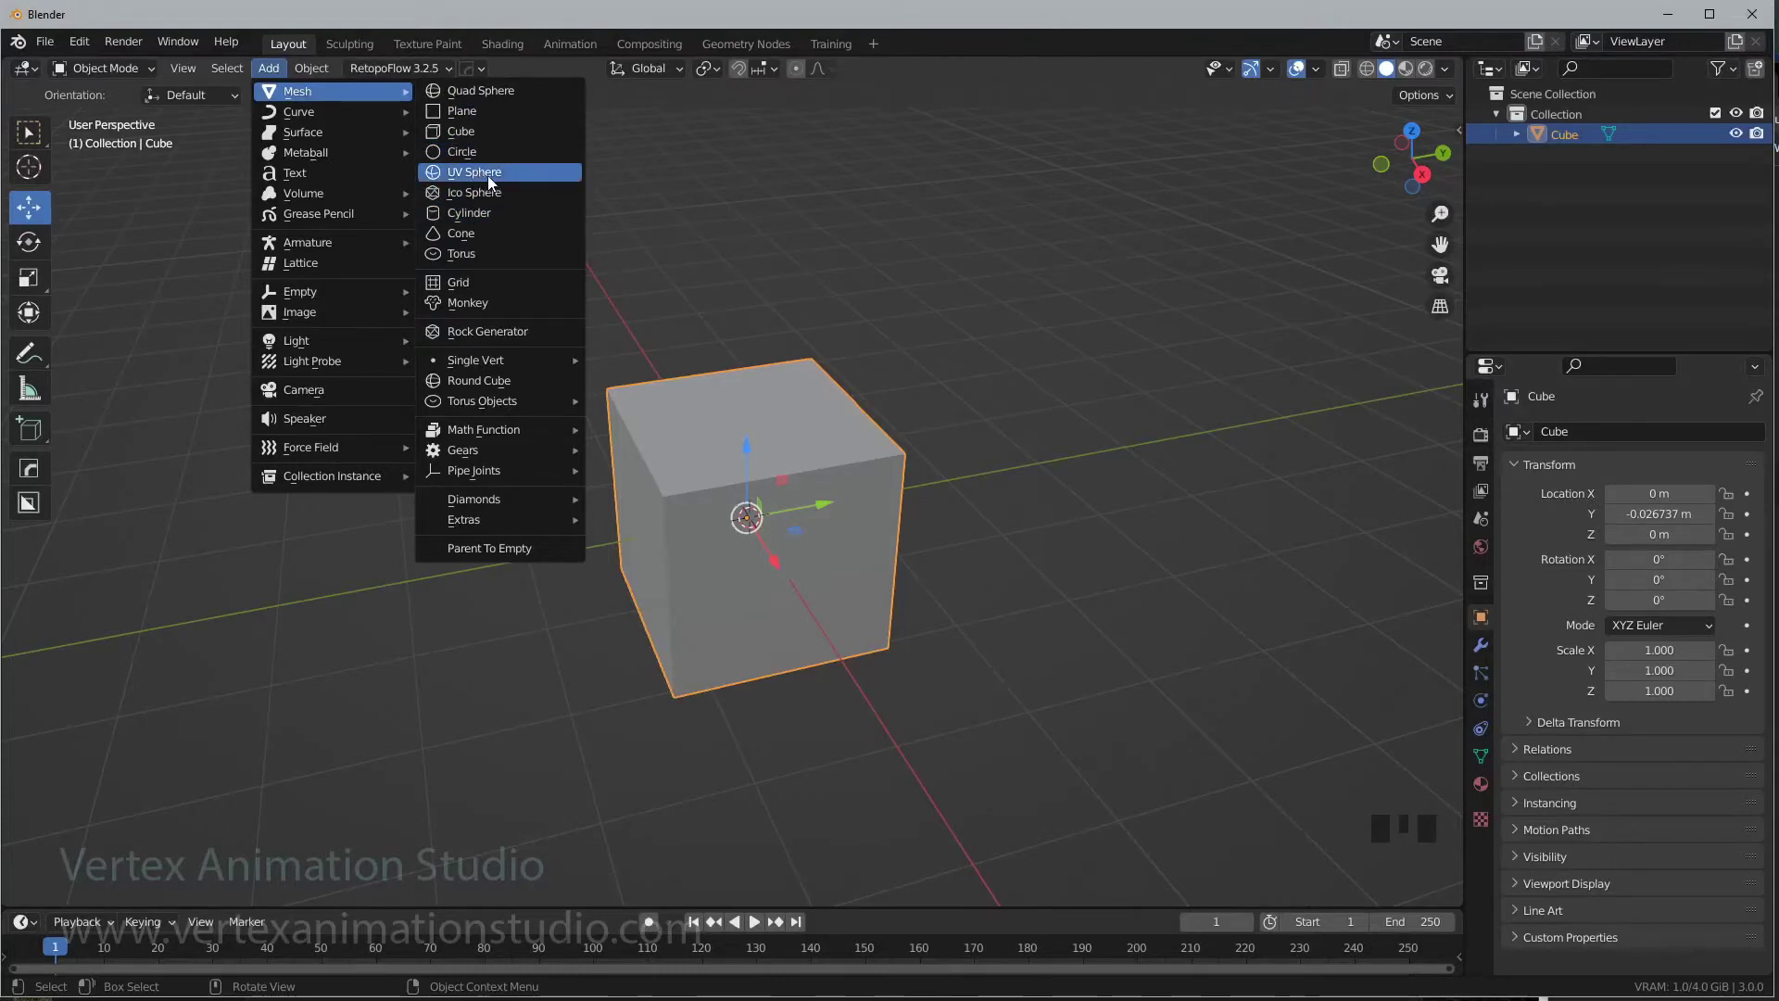
pyautogui.click(840, 504)
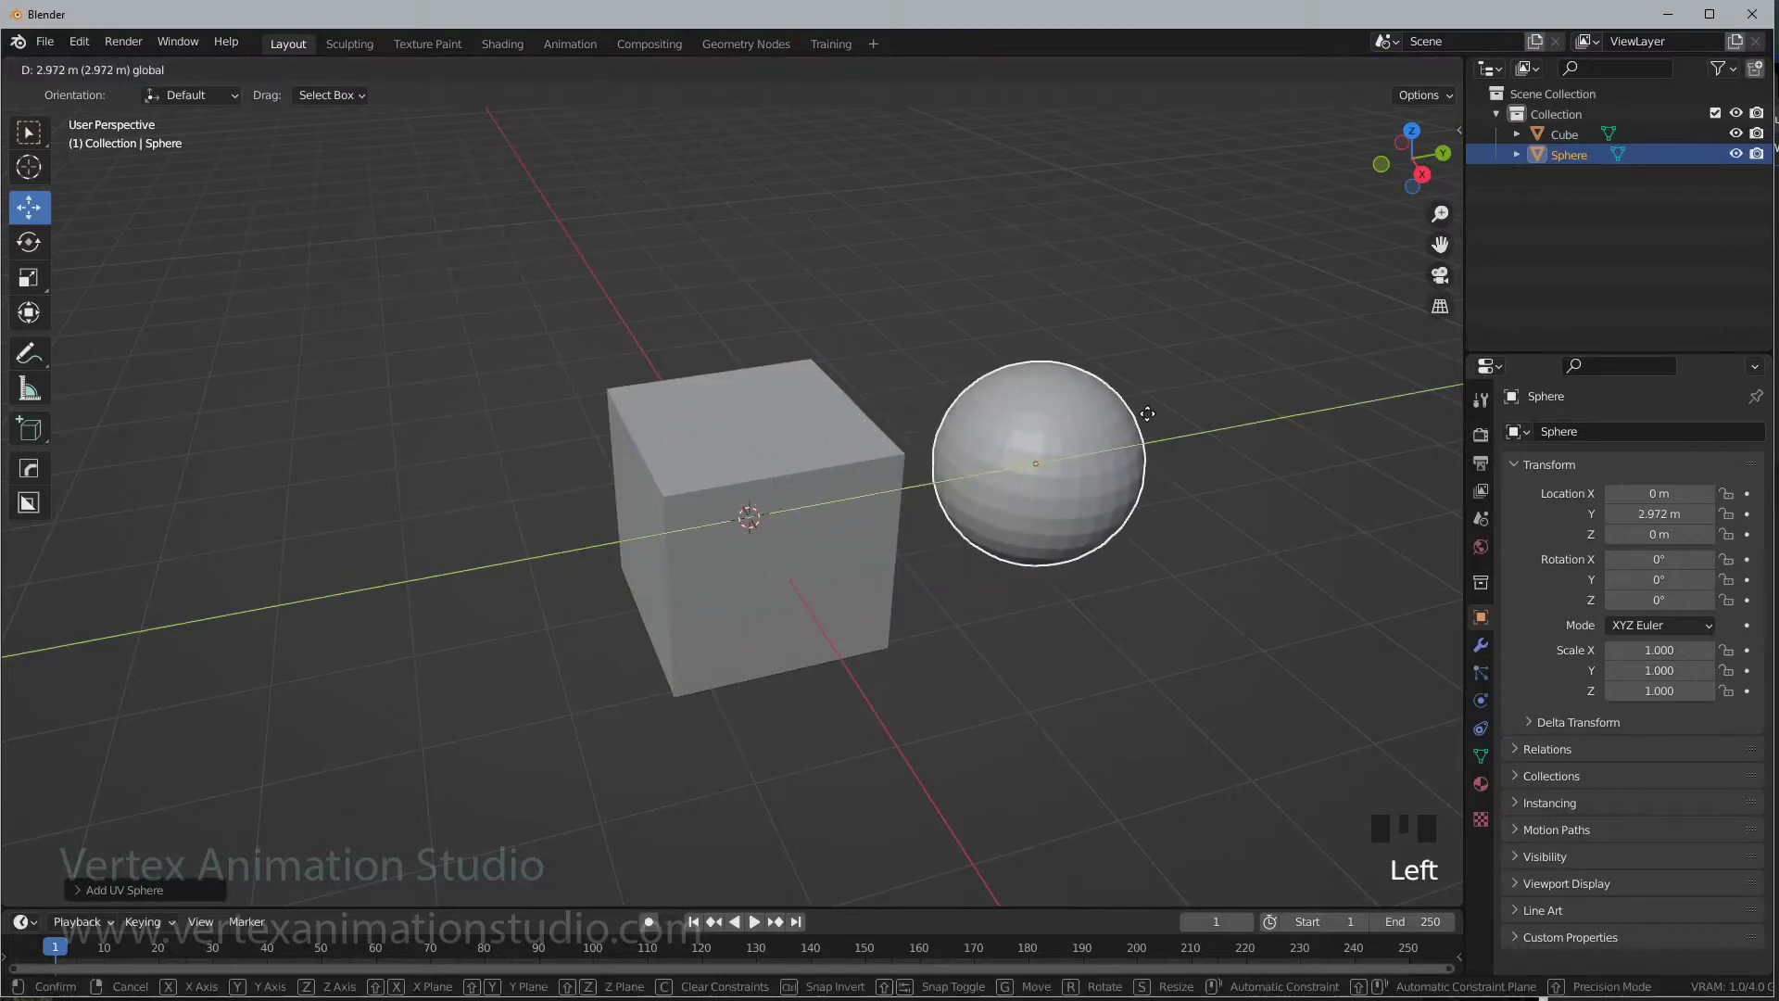
# - Move the new sphere out along Y beside the cube and reselect the cube
pyautogui.moveTo(1001, 641); pyautogui.dragTo(268, 78)
pyautogui.moveTo(268, 78); pyautogui.dragTo(1015, 675)
pyautogui.moveTo(1016, 675); pyautogui.dragTo(796, 538)
pyautogui.click(796, 538)
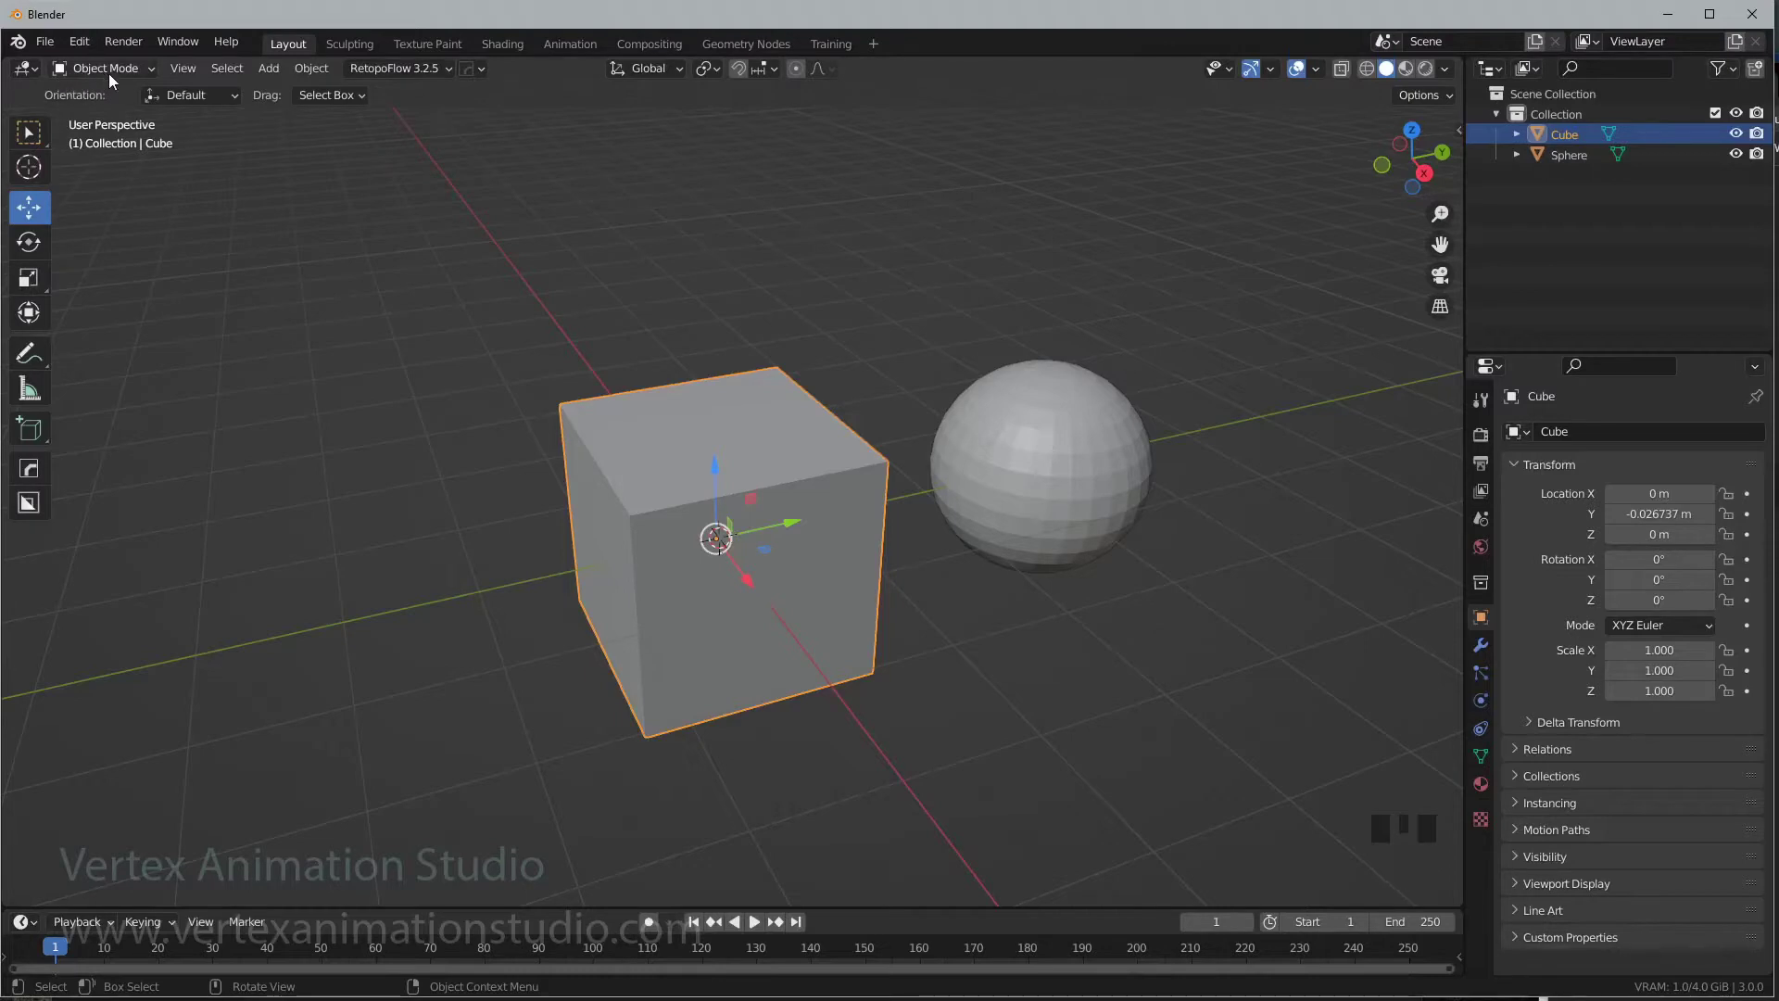
# - Try Sculpt Mode on the cube and widen the toolbar into two columns
pyautogui.moveTo(125, 77); pyautogui.dragTo(121, 142)
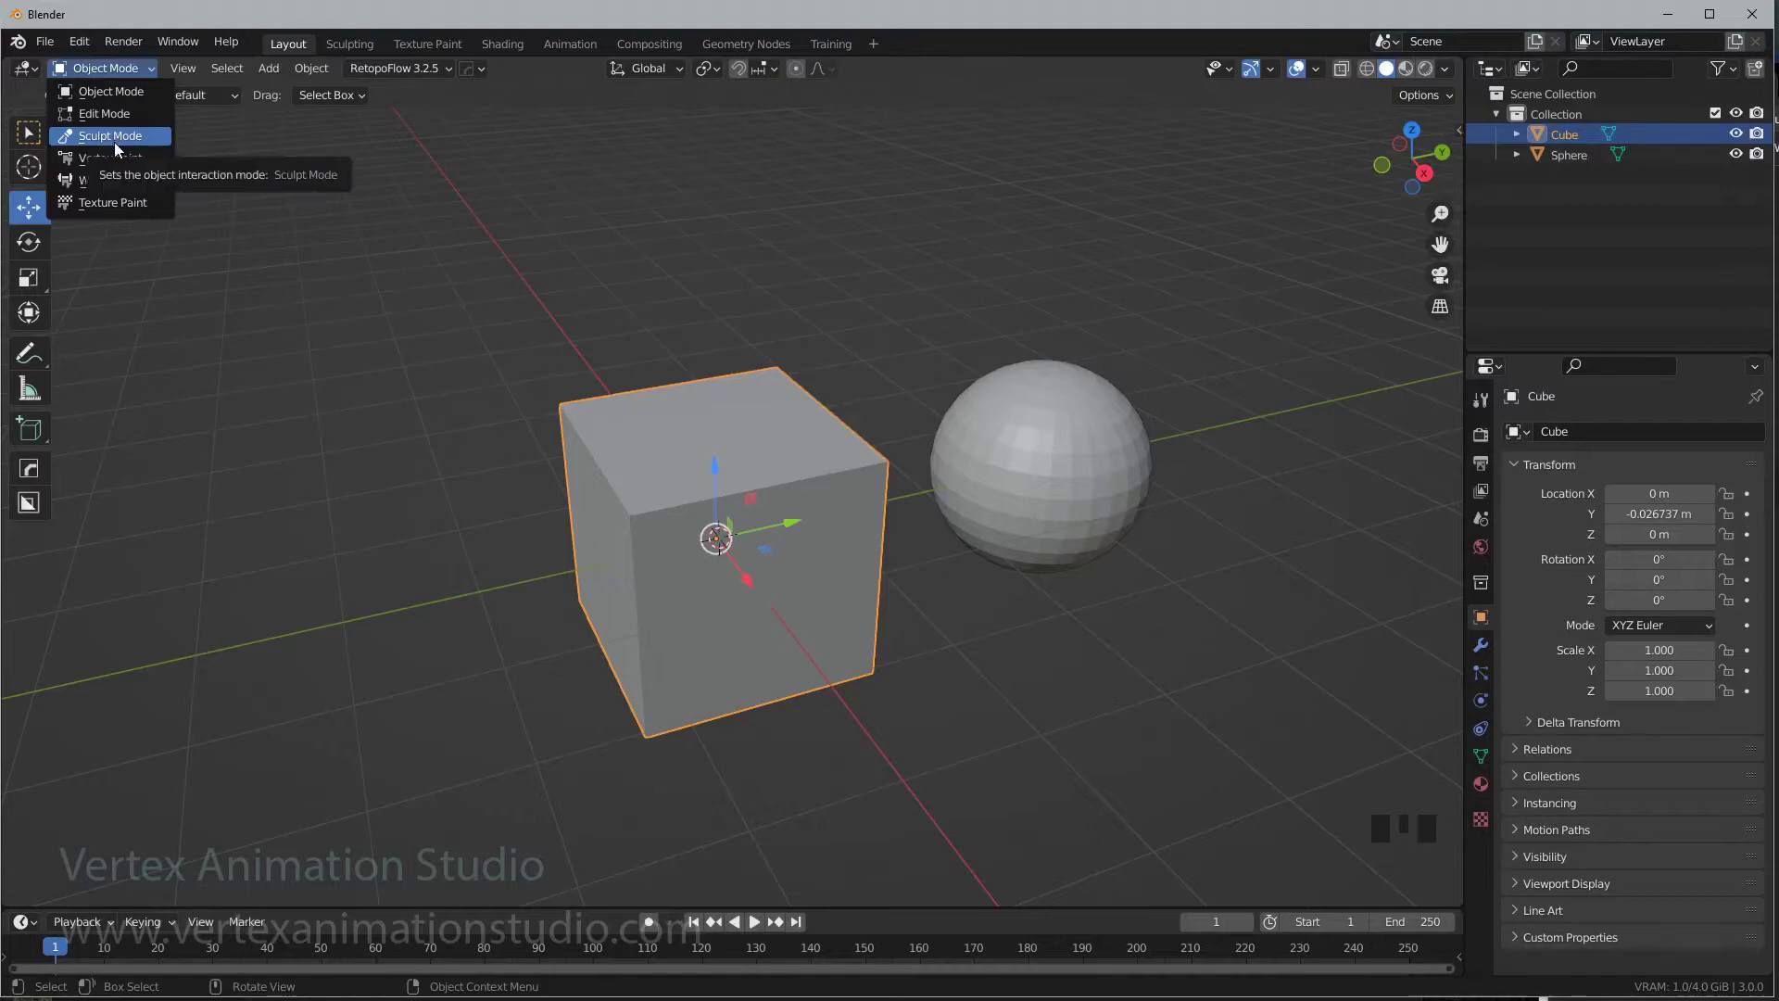
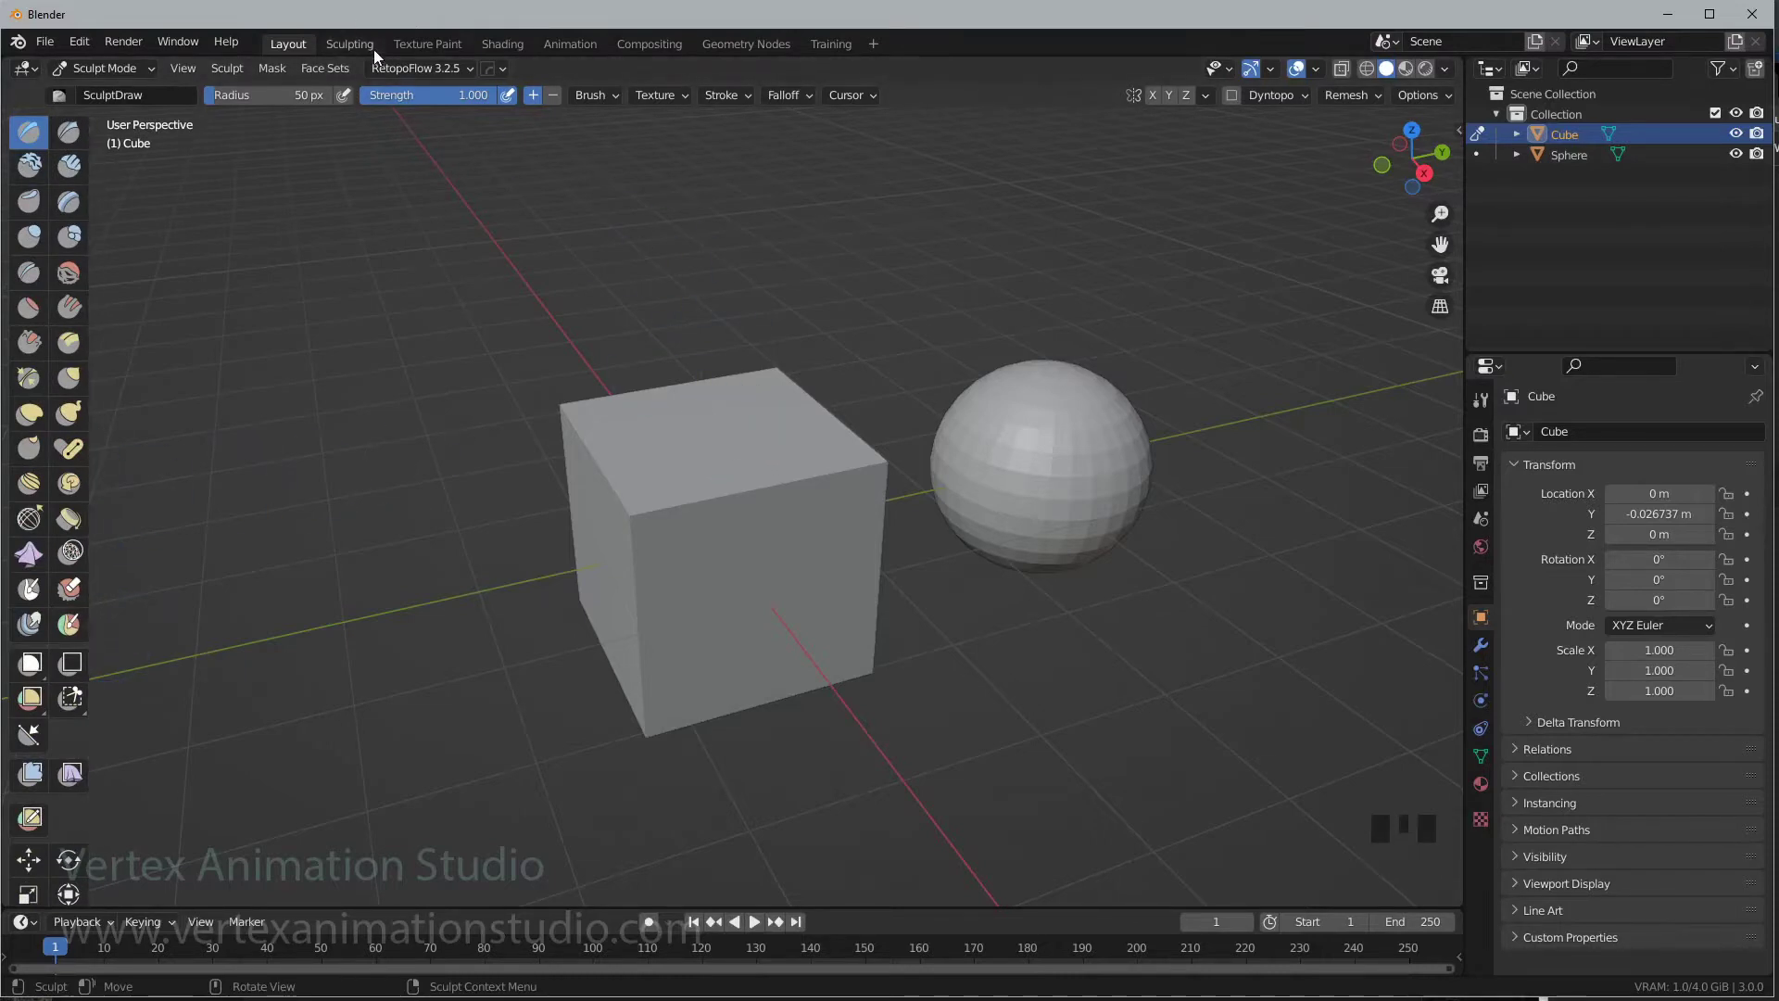
pyautogui.moveTo(158, 70); pyautogui.dragTo(331, 82)
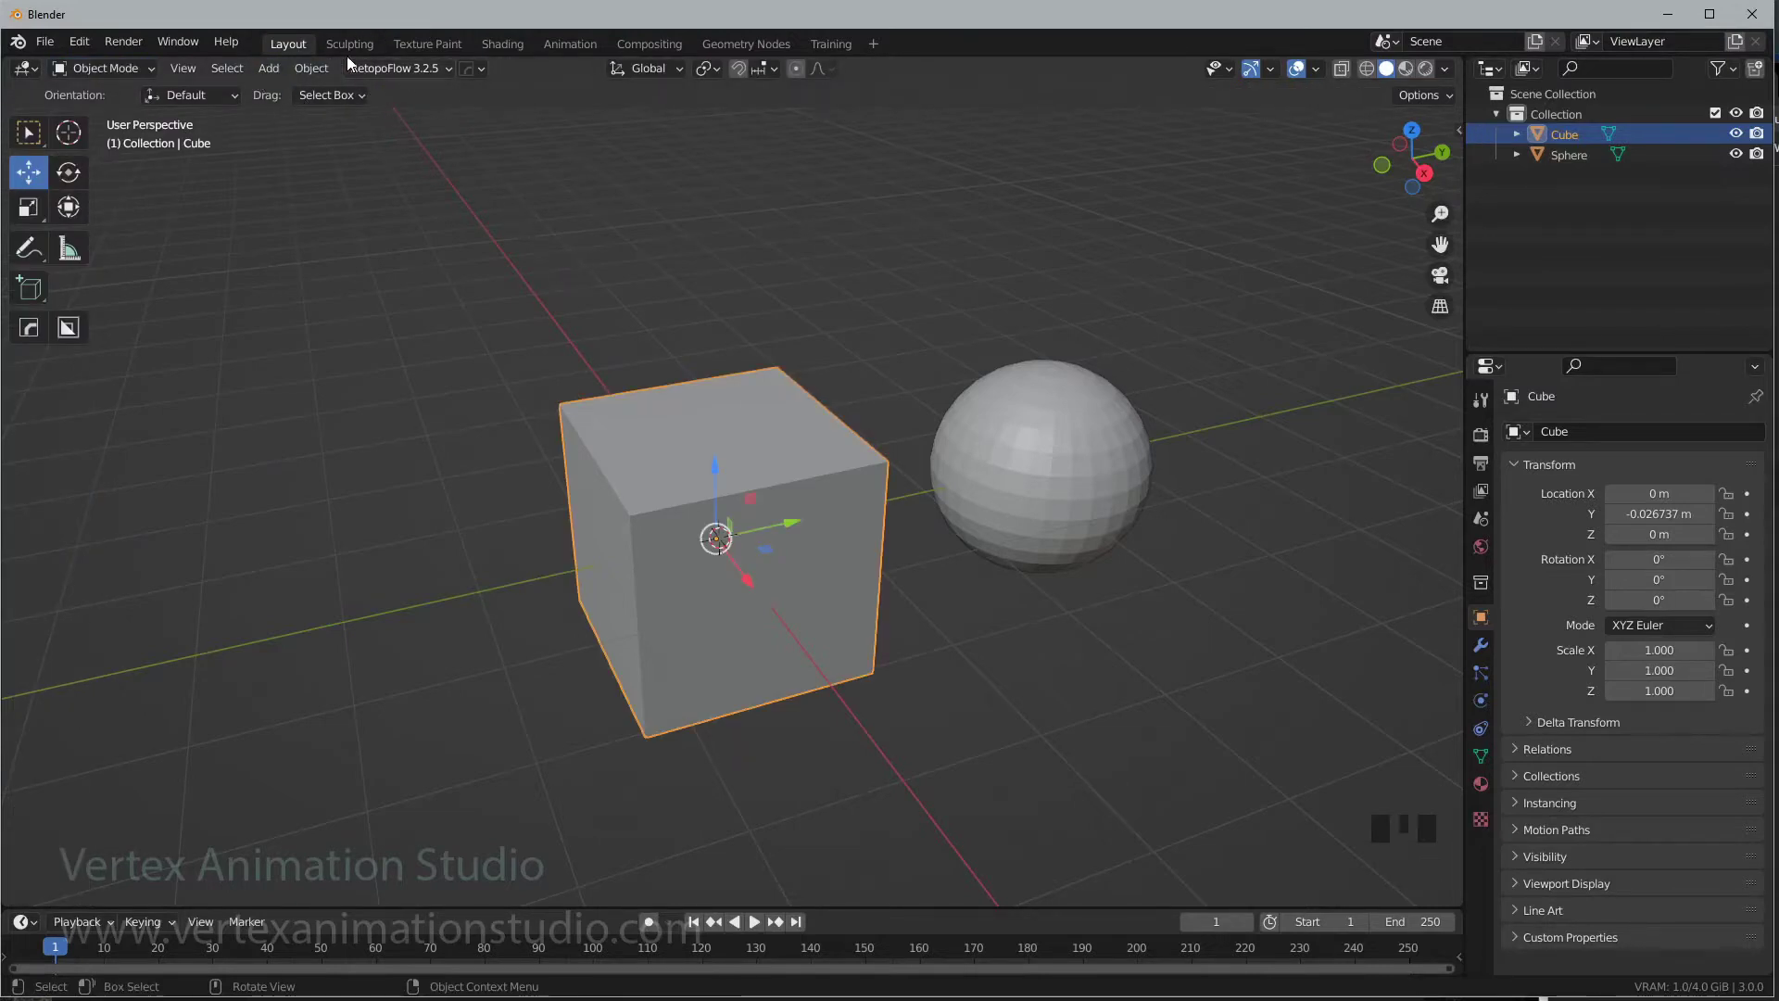
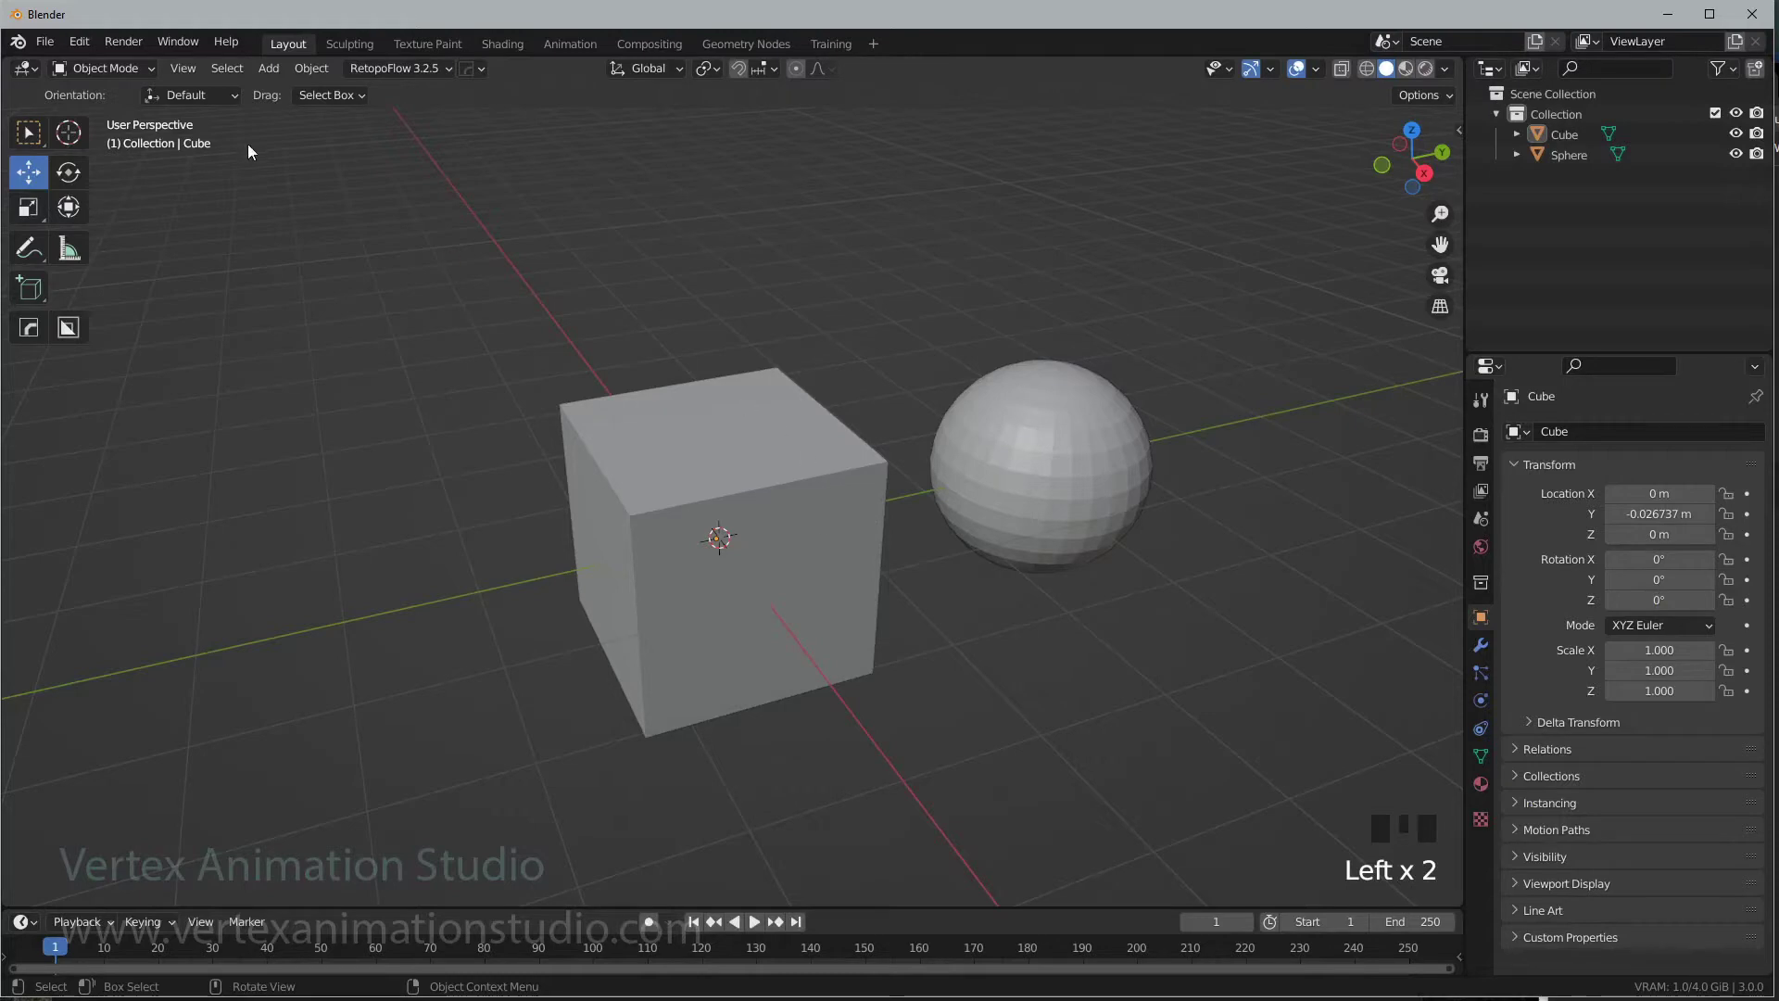
# - Switch the cube into Sculpt Mode from the interaction mode list
pyautogui.moveTo(823, 307); pyautogui.dragTo(761, 532)
pyautogui.click(760, 532)
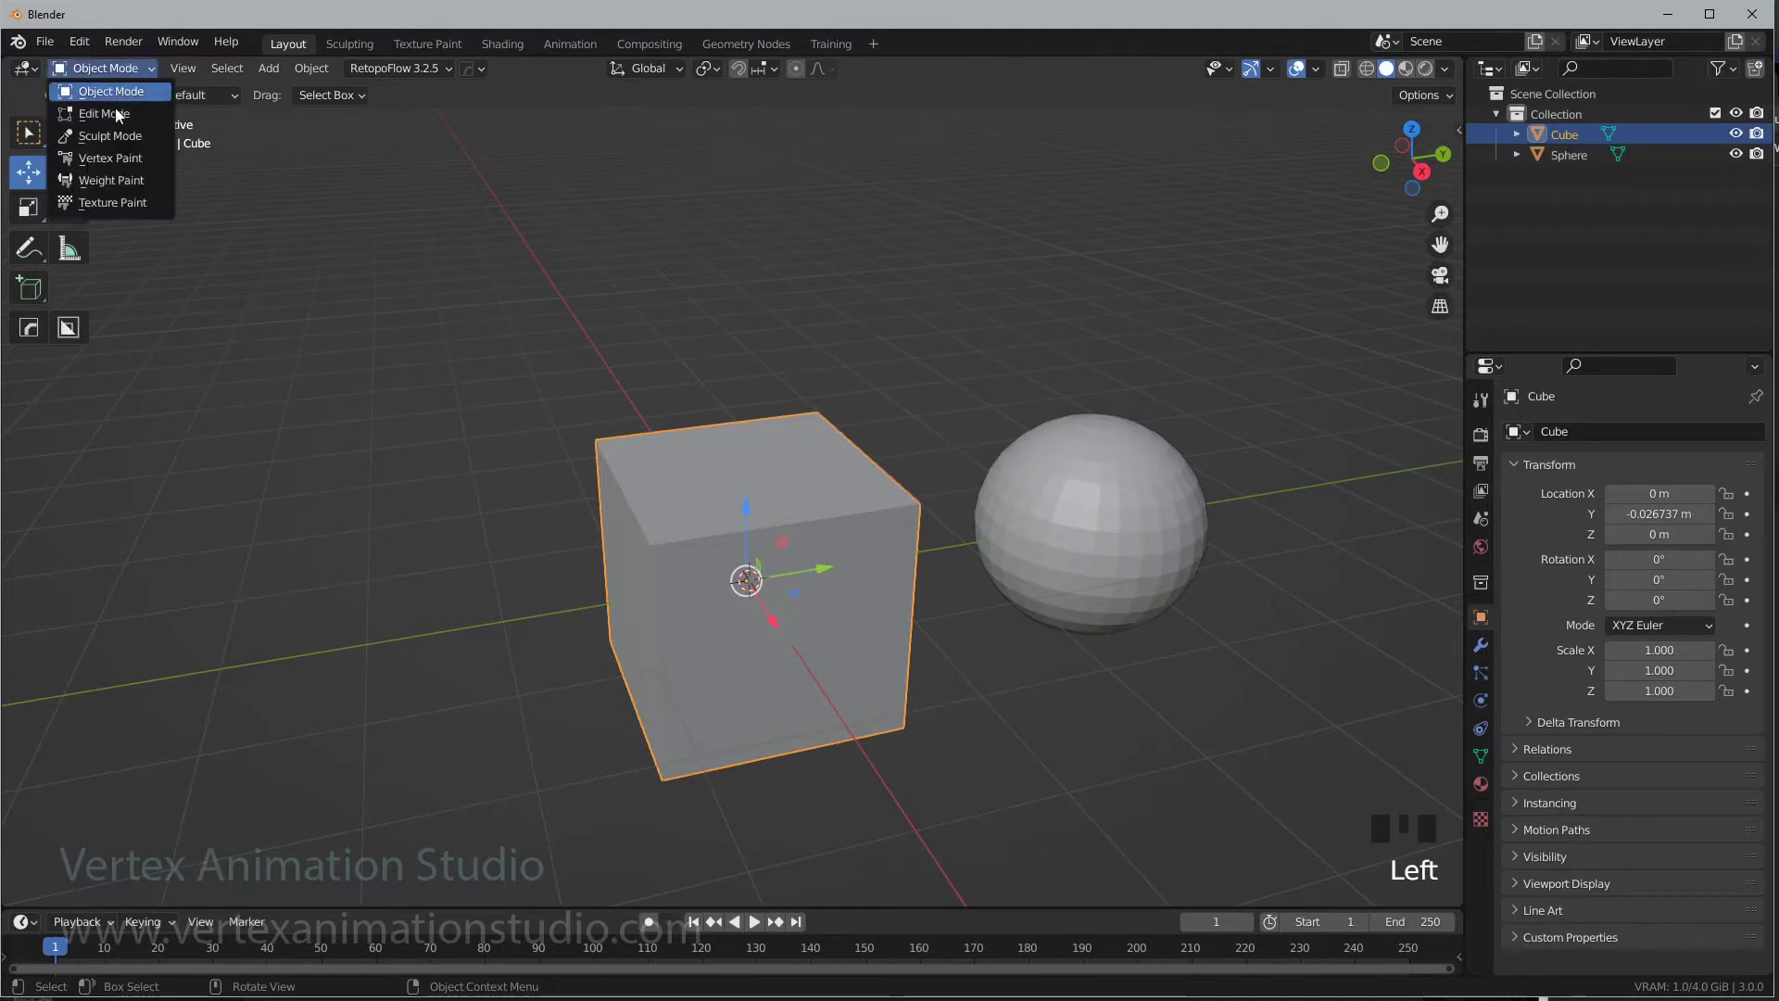
pyautogui.moveTo(121, 148); pyautogui.dragTo(1201, 166)
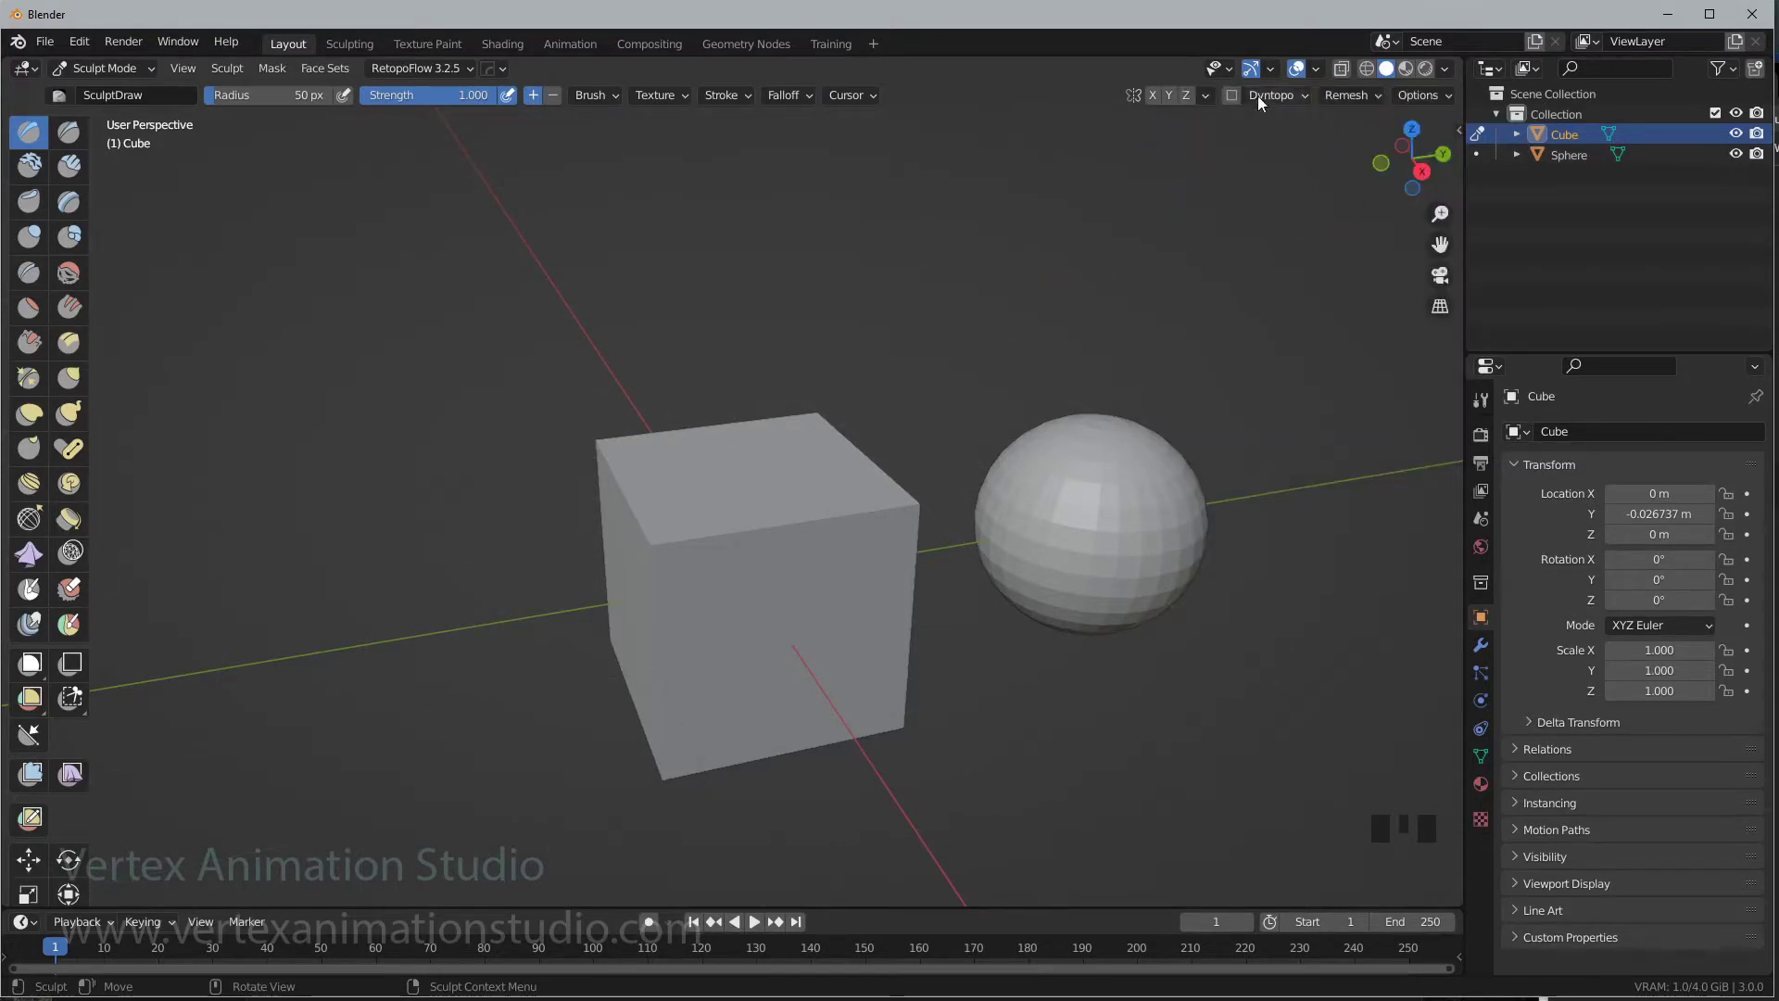
# - Enable the X, Y and Z axis guide lines in Viewport Overlays
pyautogui.moveTo(1383, 167); pyautogui.dragTo(1382, 170)
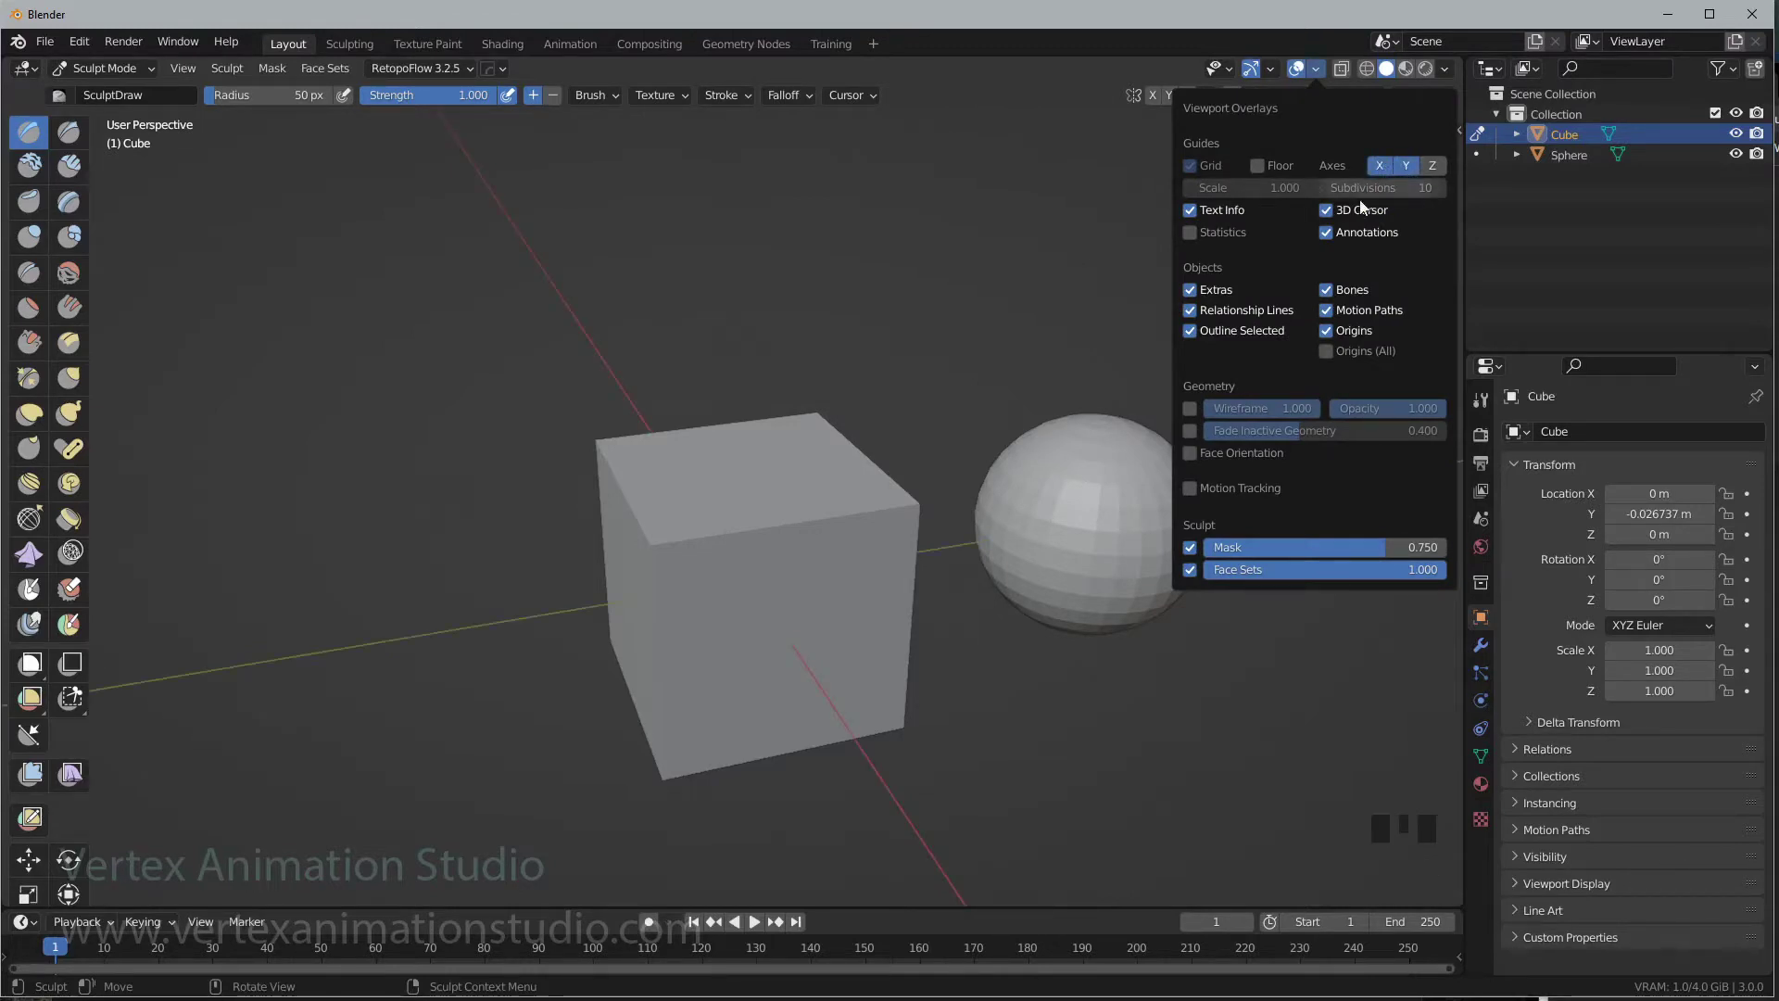
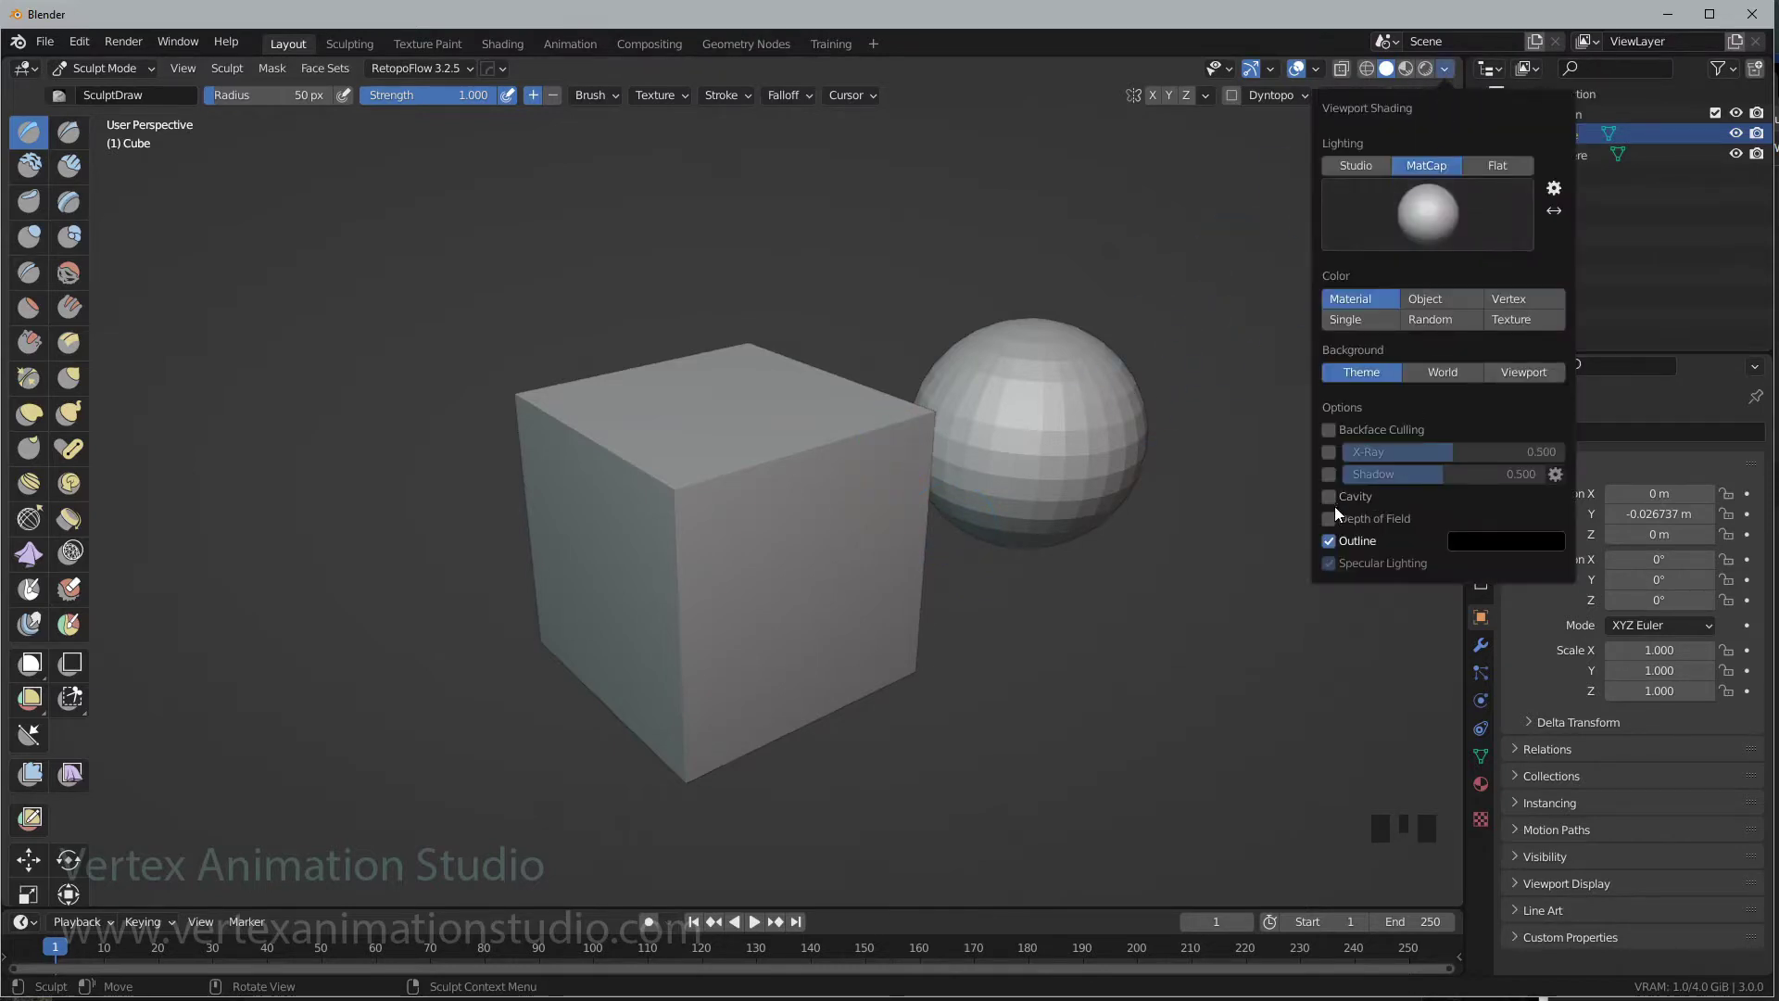
# - Enable Cavity in Viewport Shading with Ridge 0.5 to accent the objects' edges
pyautogui.moveTo(1337, 505); pyautogui.dragTo(1363, 545)
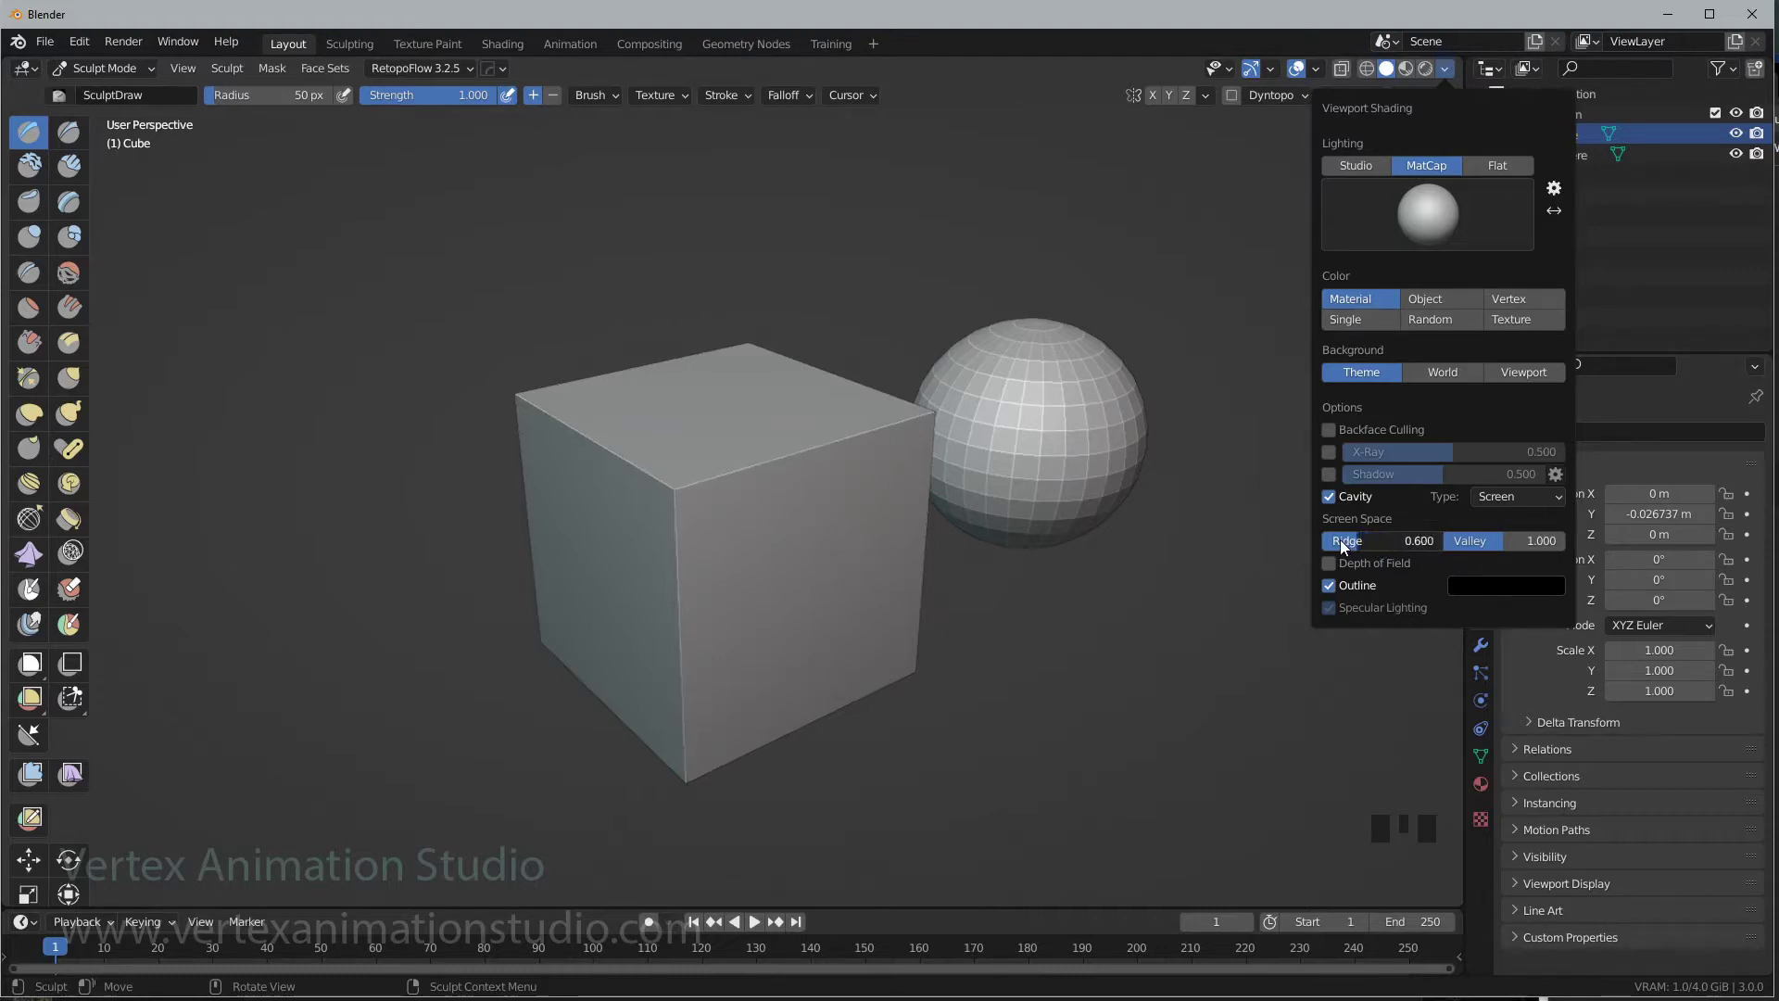